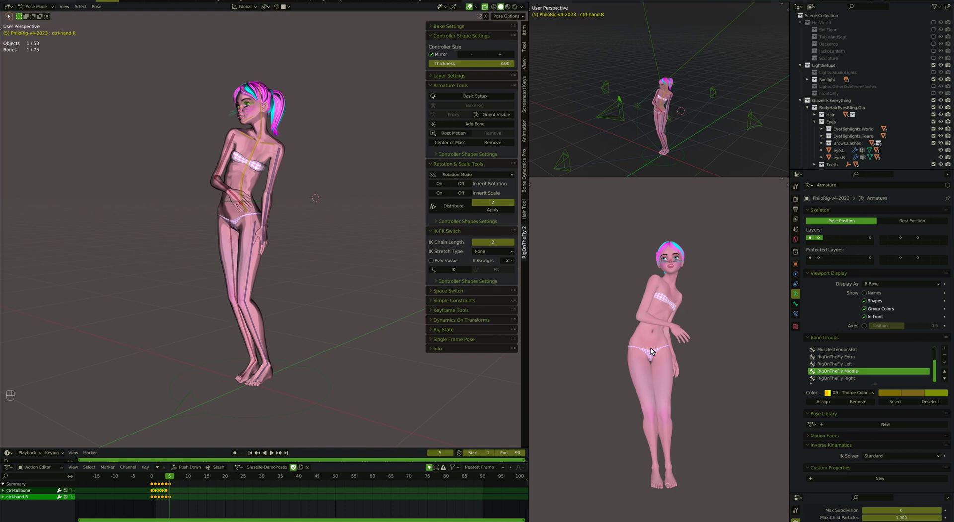
# Keyframe all the gazelle's bones, then switch the left leg to IK via its foot controller.
pyautogui.press('a')
pyautogui.press('i')
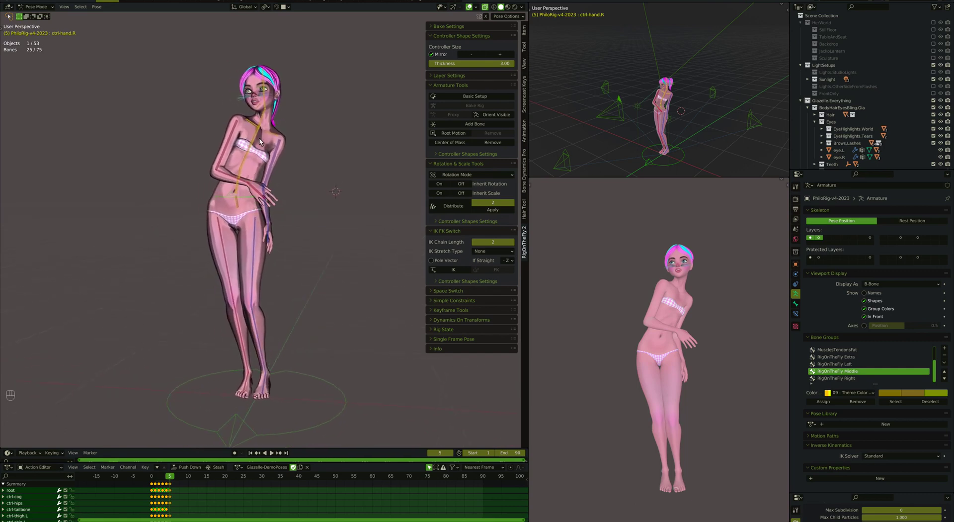
pyautogui.click(252, 192)
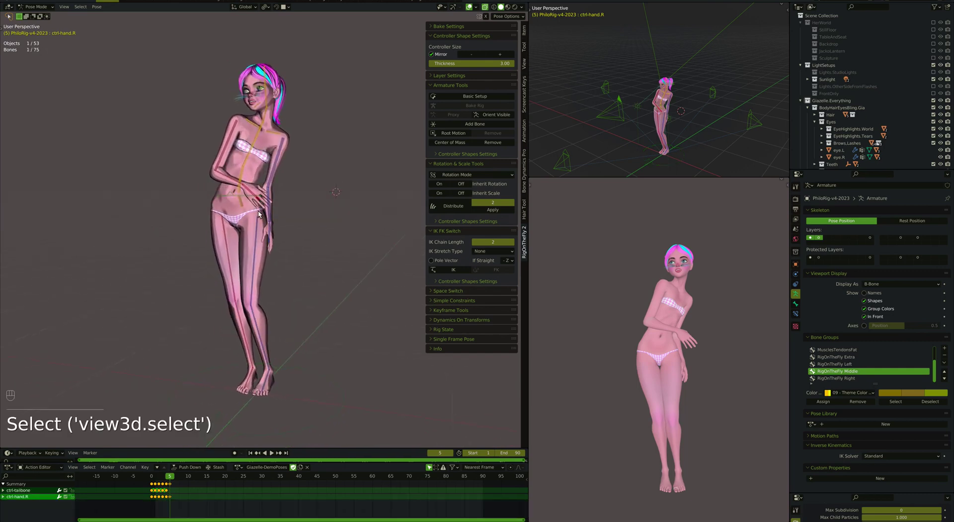
pyautogui.click(258, 400)
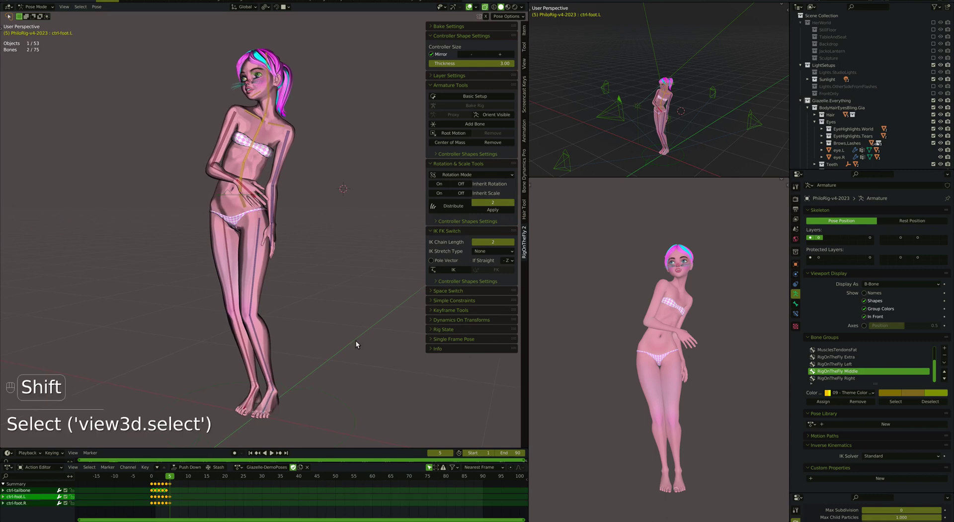
pyautogui.moveTo(456, 275); pyautogui.dragTo(258, 407)
pyautogui.click(296, 380)
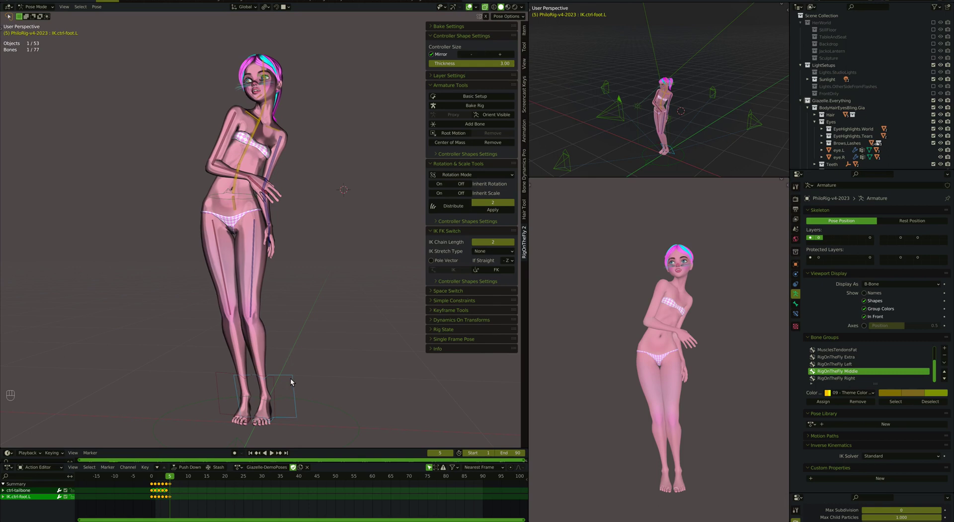
# Review the IK foot and tailbone keyframe channels in the action timeline.
pyautogui.click(477, 57)
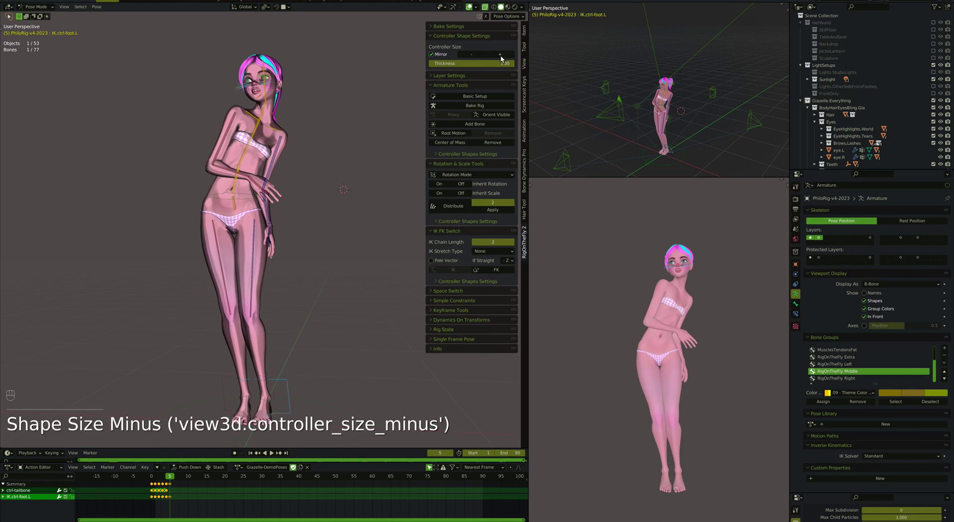
pyautogui.doubleClick(504, 59)
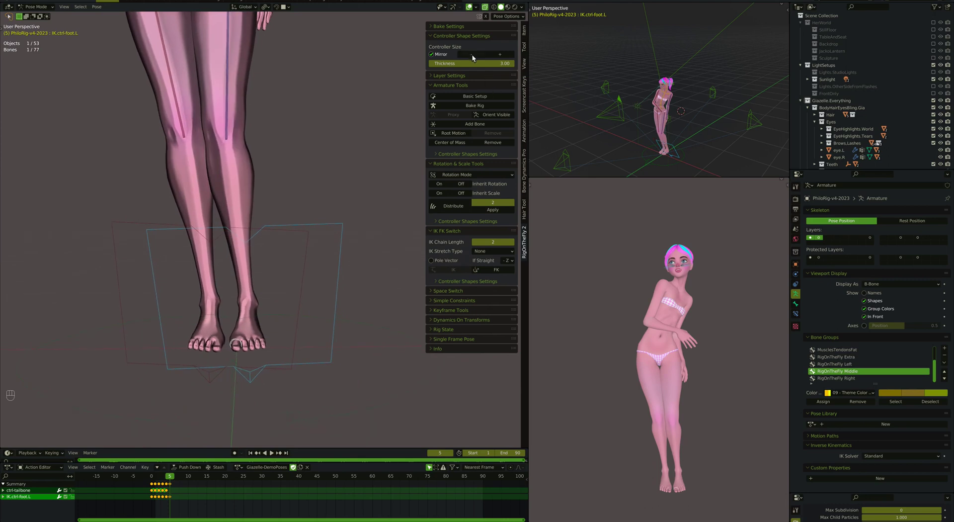
pyautogui.click(474, 58)
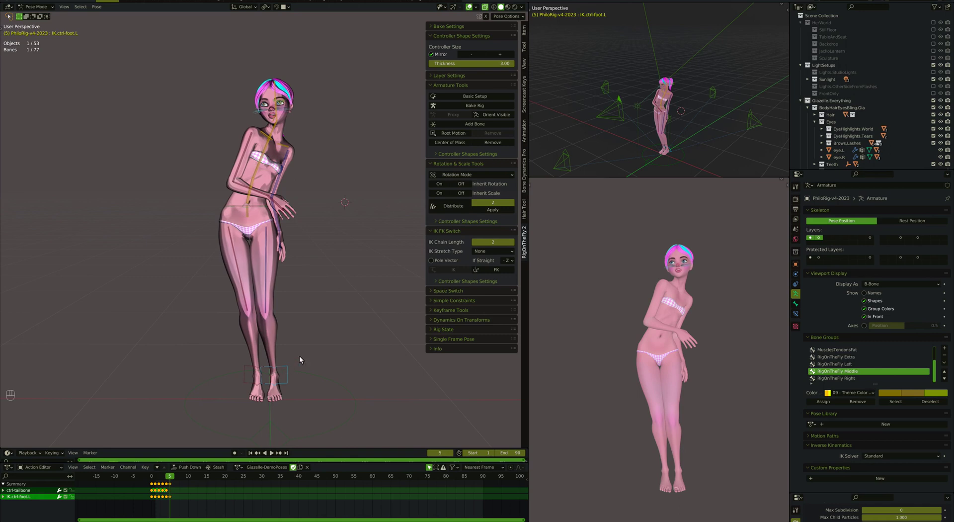
# Rotate the body around the vertical axis with the centre-of-gravity controller and view it from the front.
pyautogui.click(453, 284)
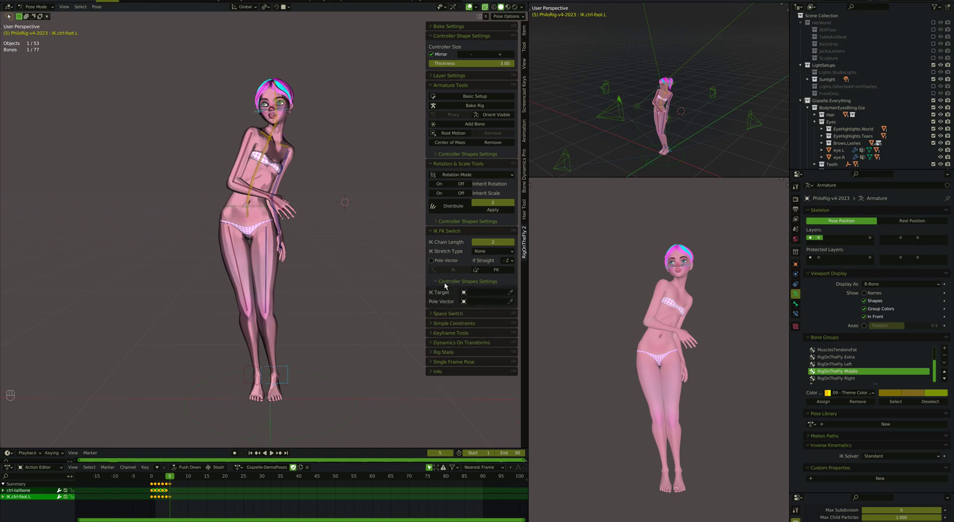
pyautogui.click(447, 284)
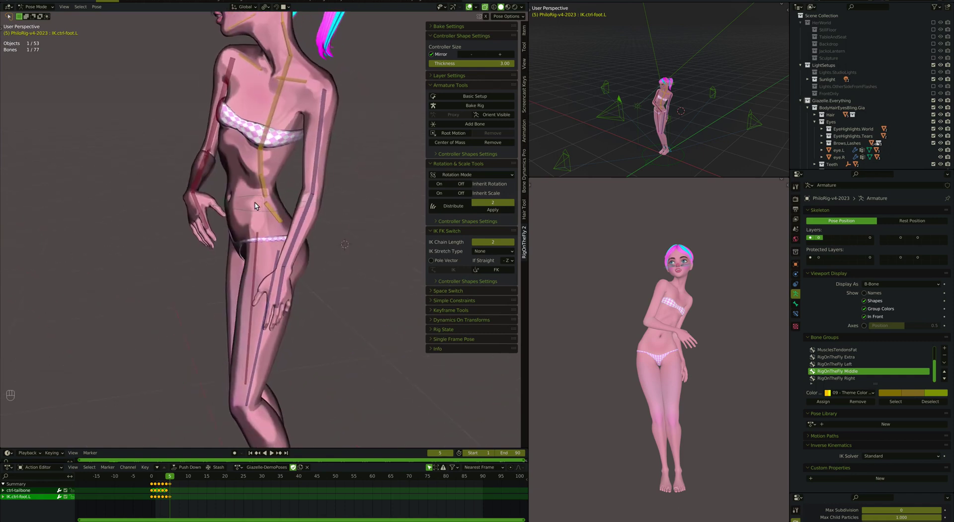
pyautogui.click(245, 211)
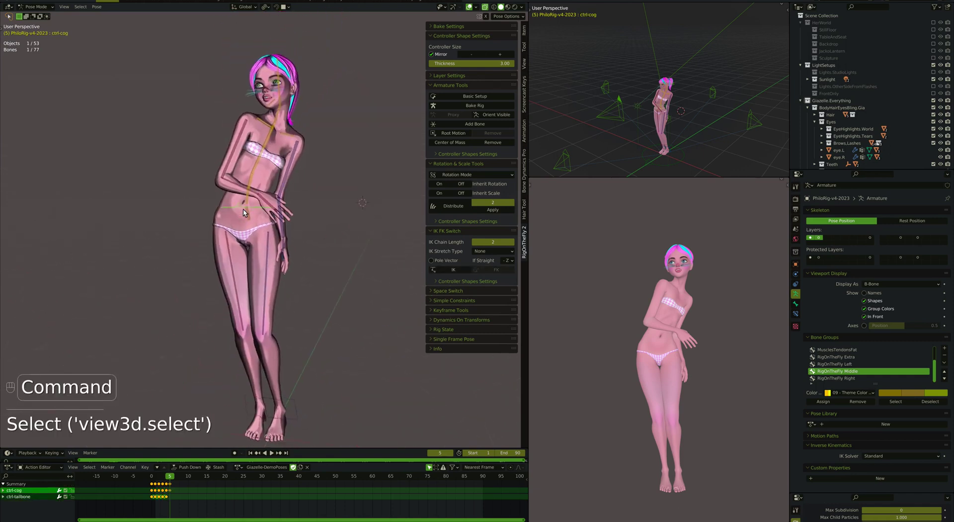
pyautogui.press('r')
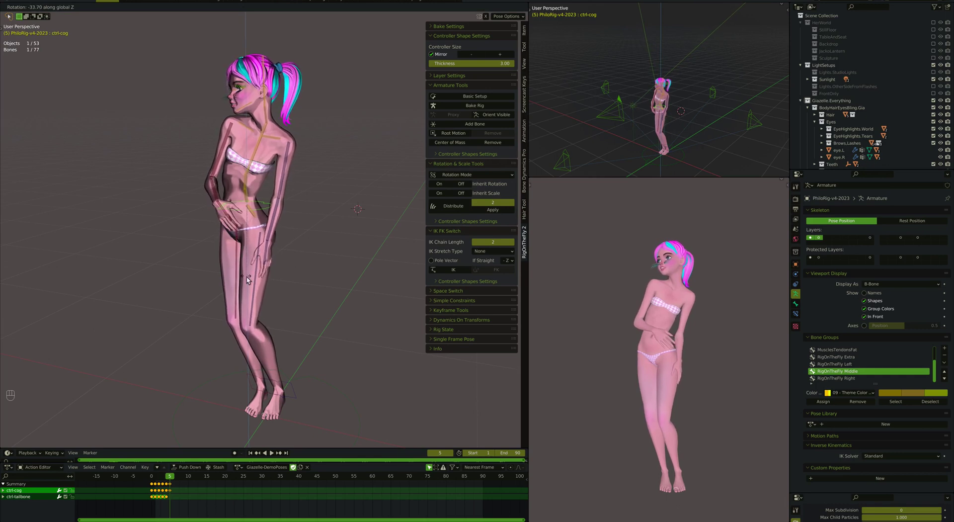
pyautogui.press('super+Down')
pyautogui.press('g')
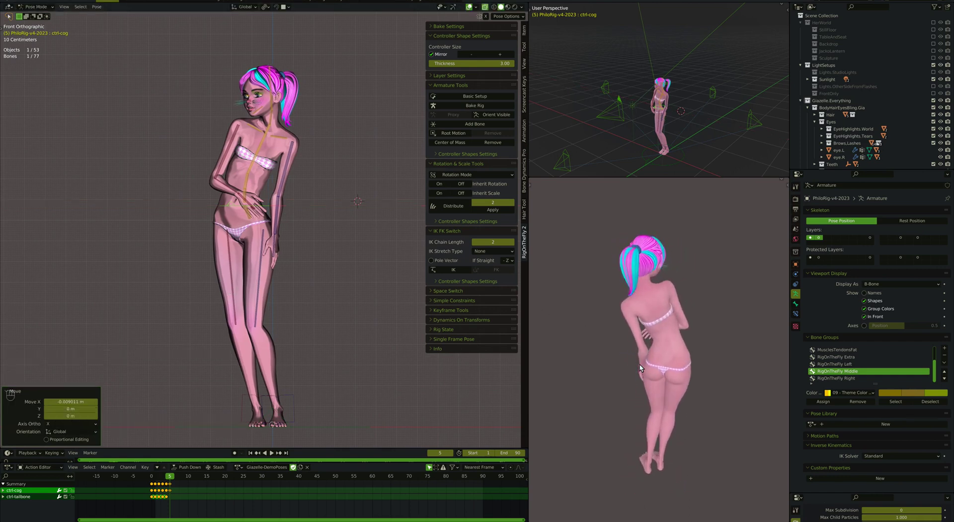
# Keyframe all bones and return both IK foot controllers to FK.
pyautogui.press('a')
pyautogui.press('i')
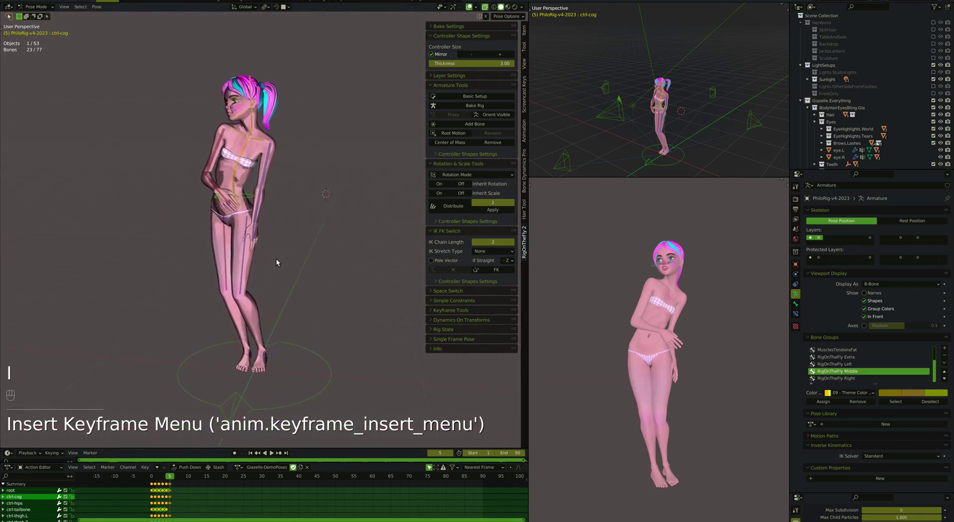
pyautogui.click(277, 367)
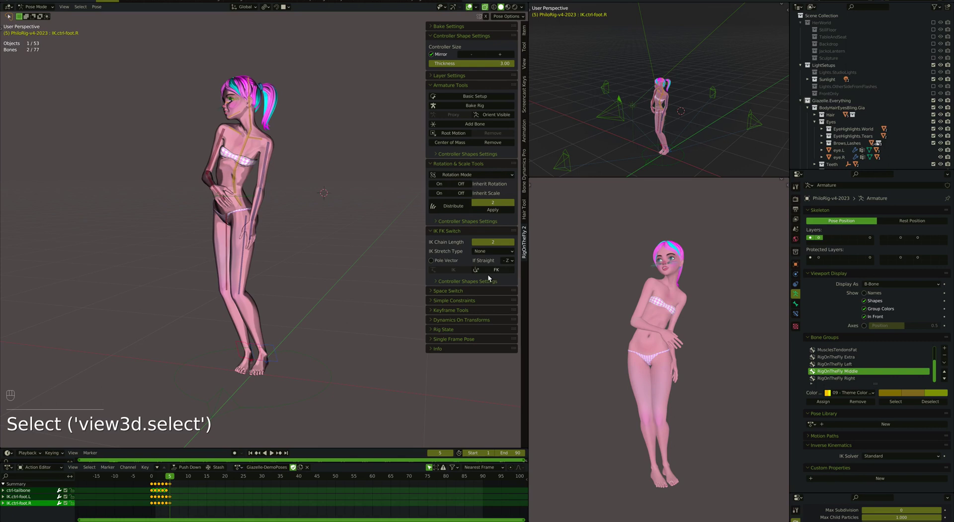
pyautogui.moveTo(257, 318); pyautogui.dragTo(256, 315)
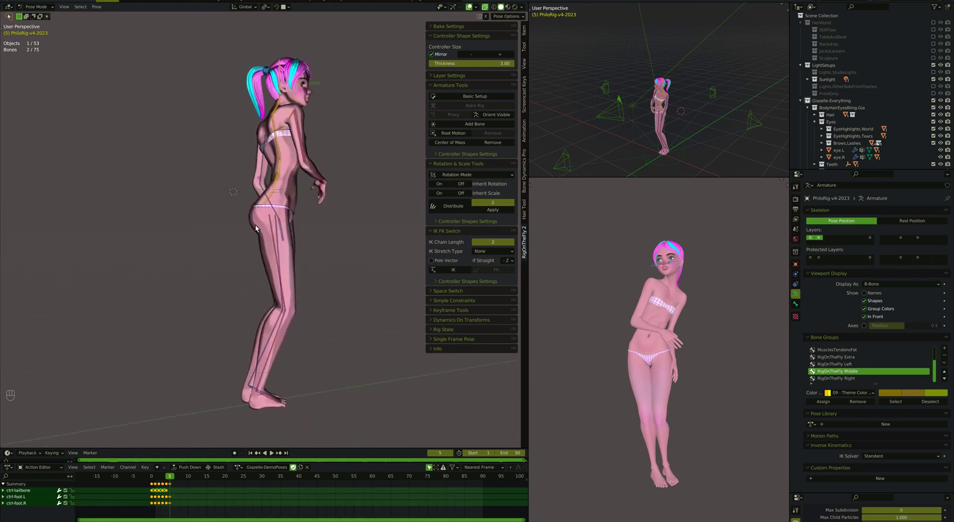
# Rotate the right humerus, forearm and hand controllers into place, checked from the side view.
pyautogui.press('super+Down')
pyautogui.click(230, 194)
pyautogui.press('super+Right')
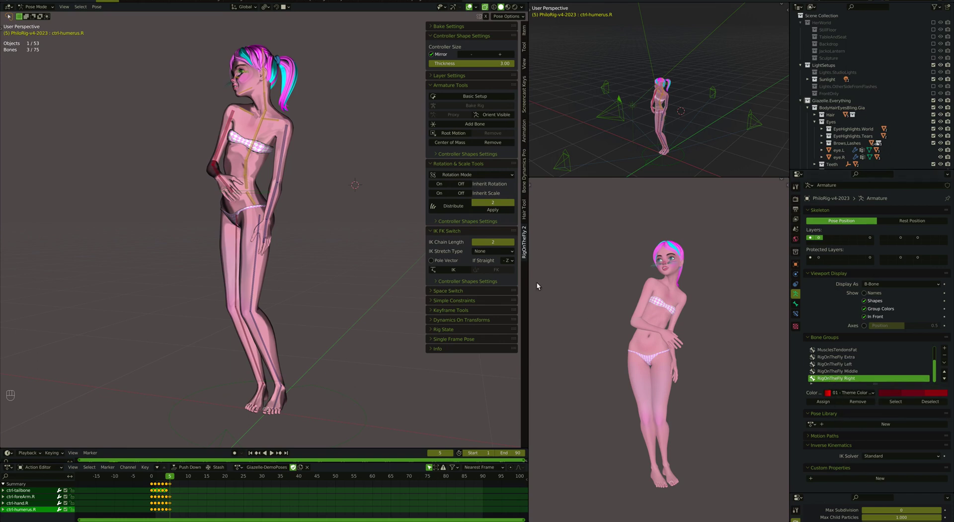
pyautogui.press('super+Right')
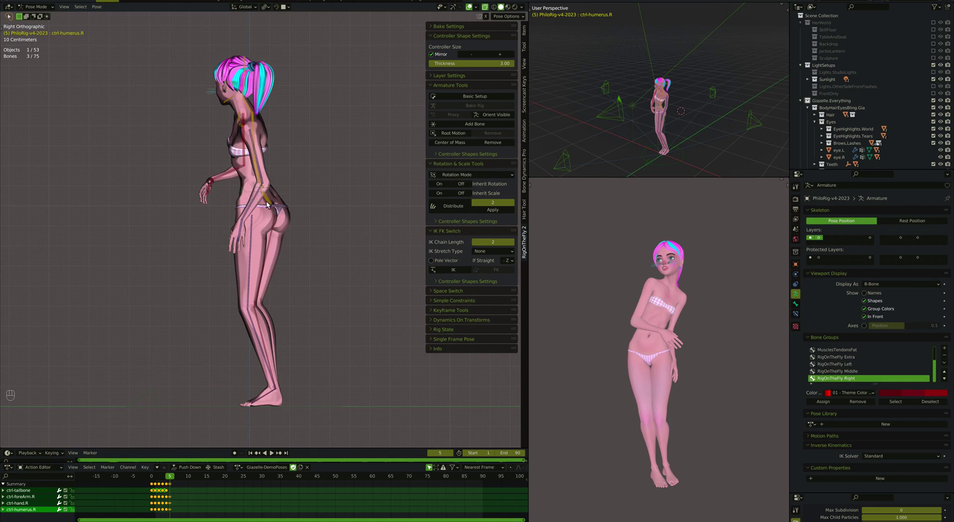
# Switch both legs to IK and rotate the hips controller to adjust the stance.
pyautogui.click(270, 204)
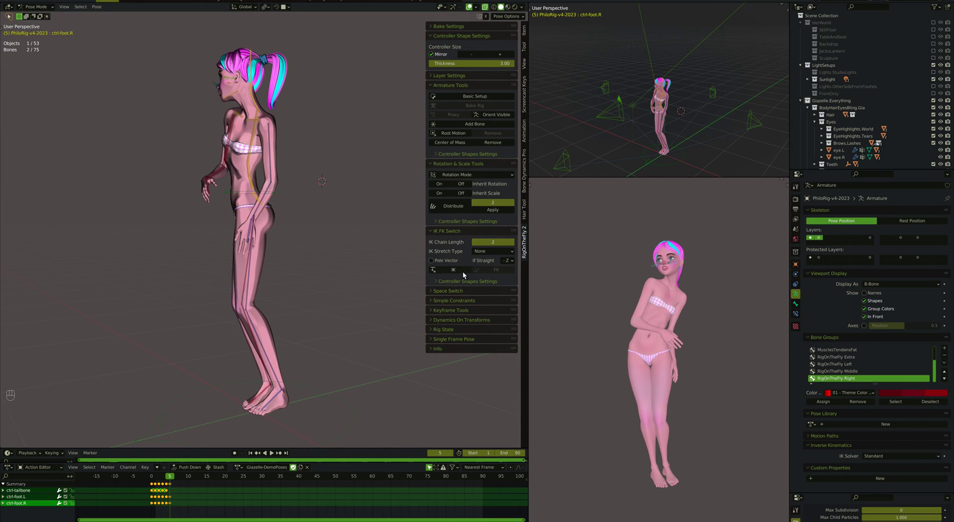
pyautogui.click(465, 275)
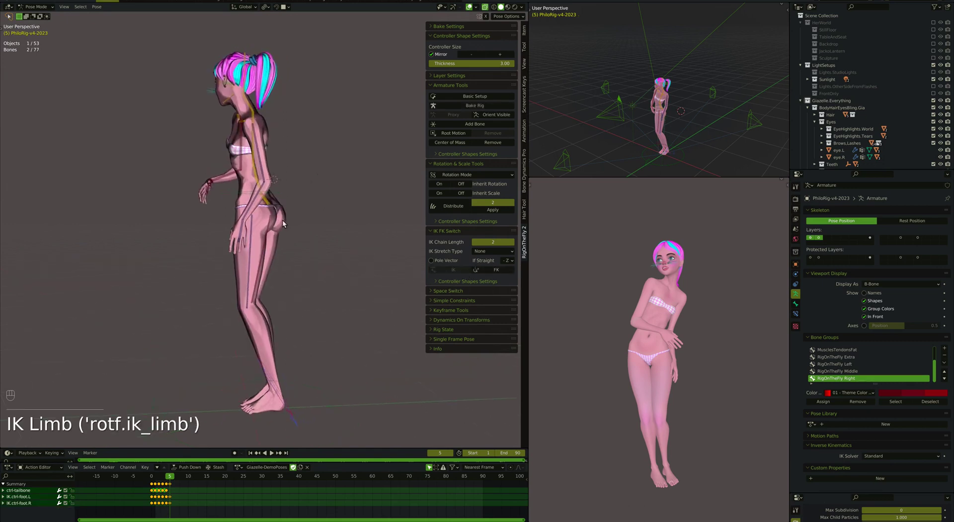
pyautogui.click(270, 205)
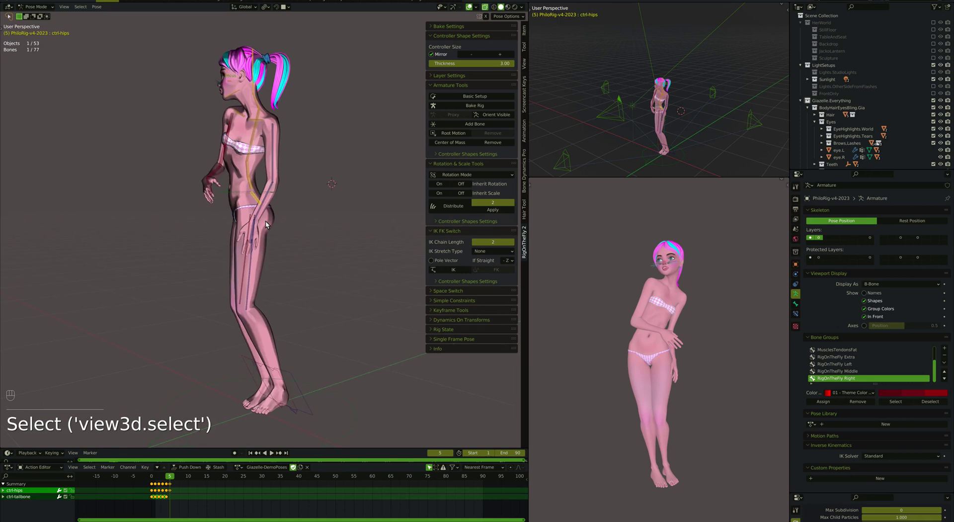
pyautogui.press('super+Right')
pyautogui.press('r')
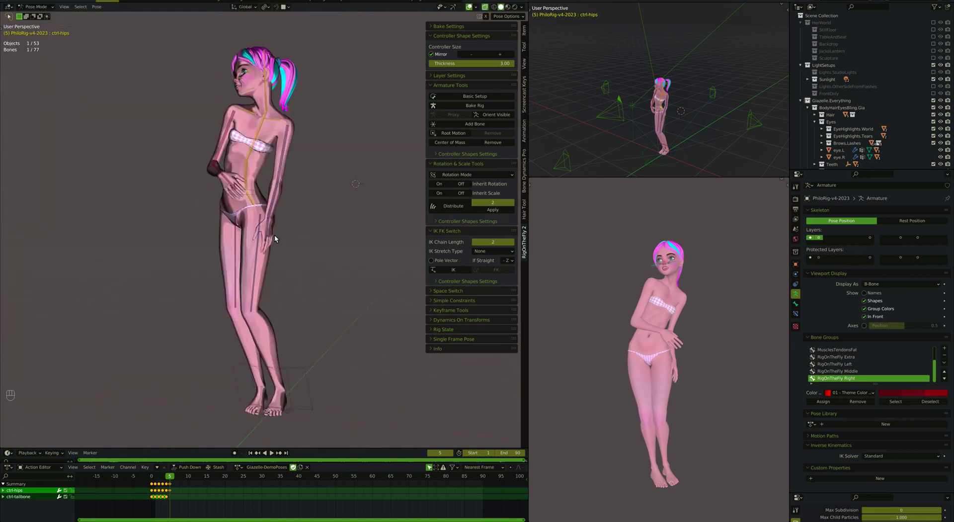
pyautogui.press('r')
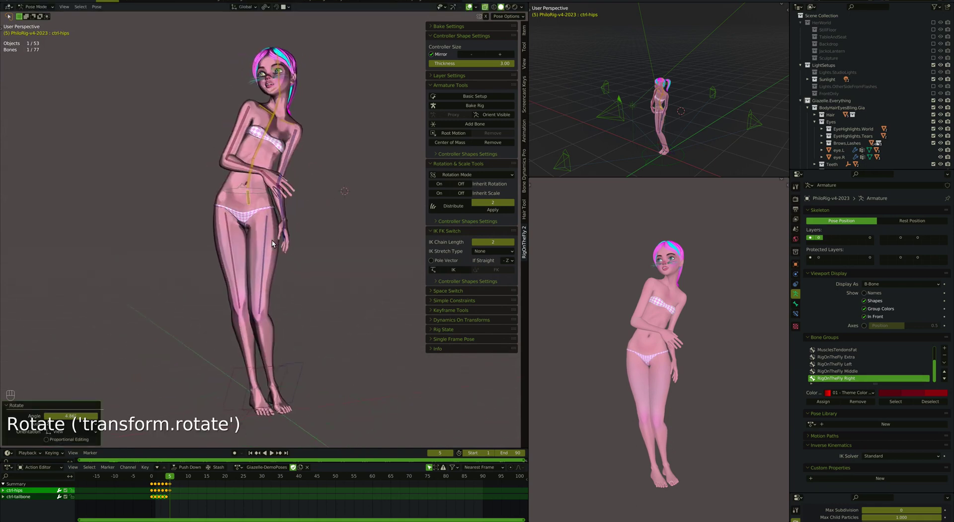
pyautogui.press('r')
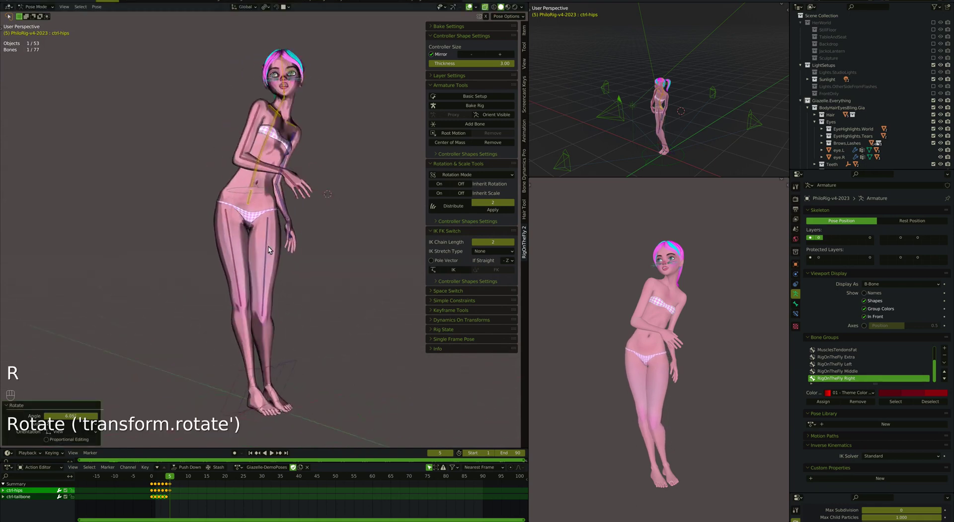
pyautogui.press('r')
pyautogui.press('r')
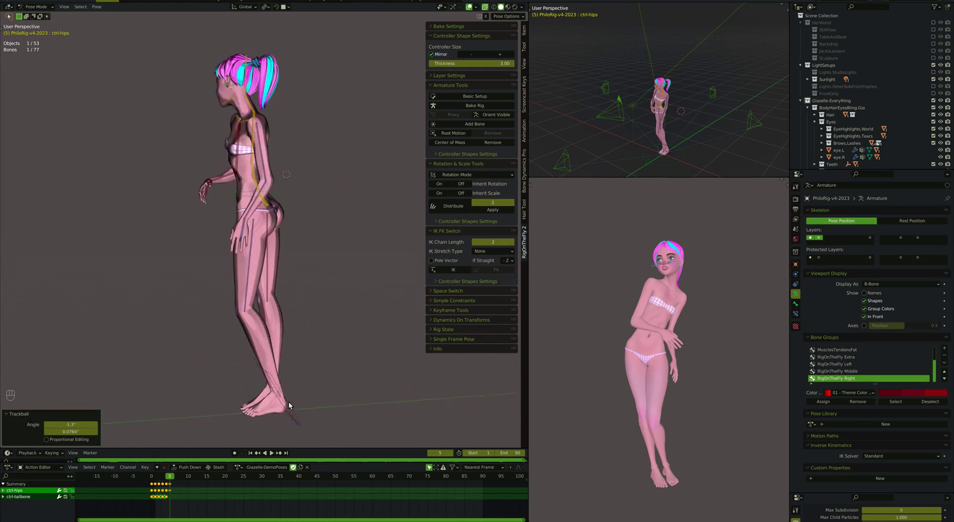
# Nudge the body and left-hand controllers, then keyframe every controller on frame 5.
pyautogui.press('super+Right')
pyautogui.click(285, 195)
pyautogui.press('g')
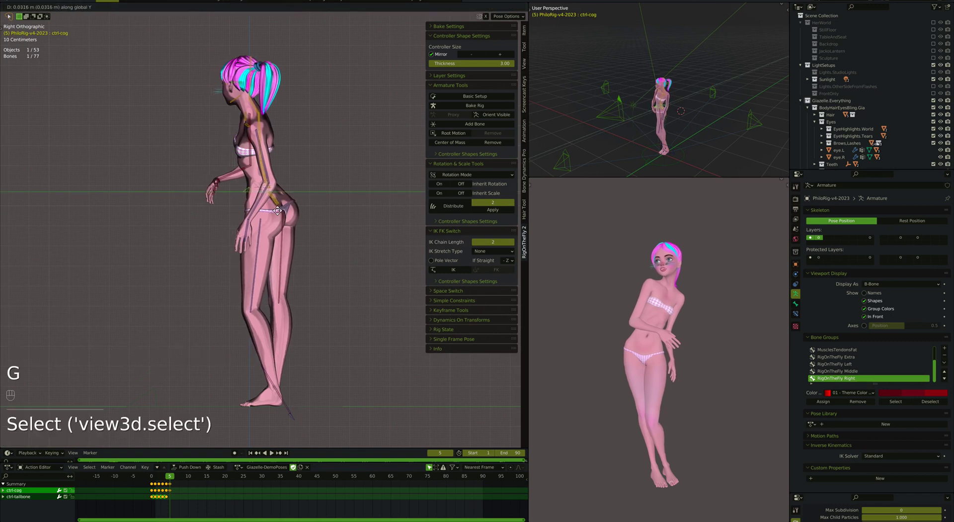
pyautogui.press('g')
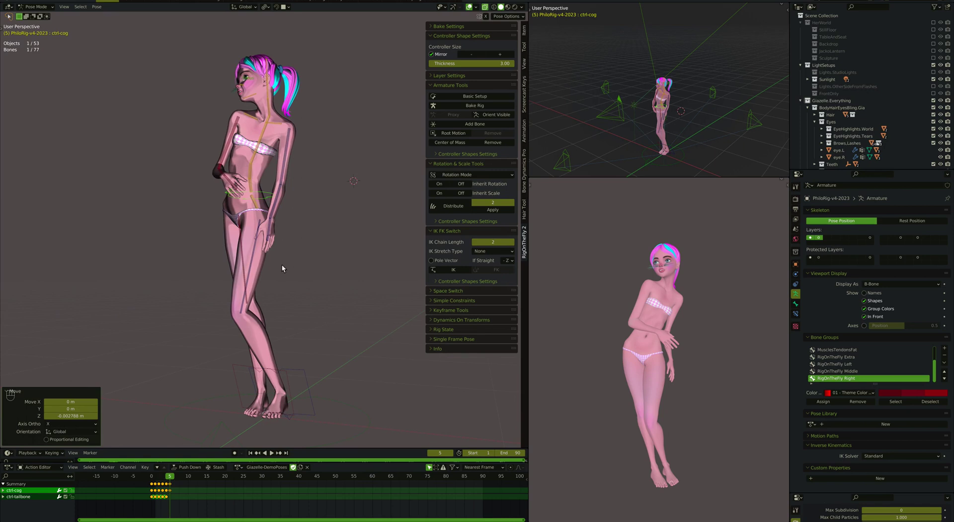
pyautogui.press('a')
pyautogui.press('i')
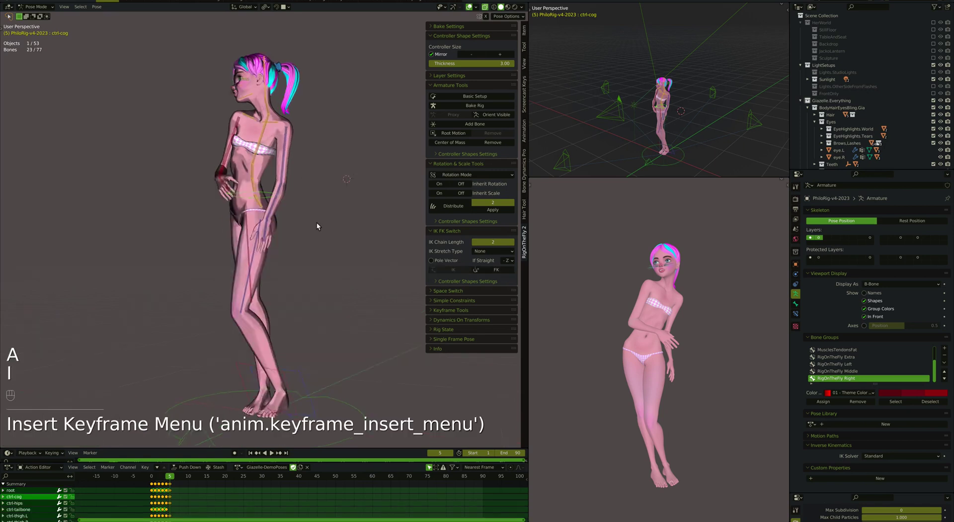
# Switch the left arm to IK and move the hand to rest against her thigh.
pyautogui.click(252, 238)
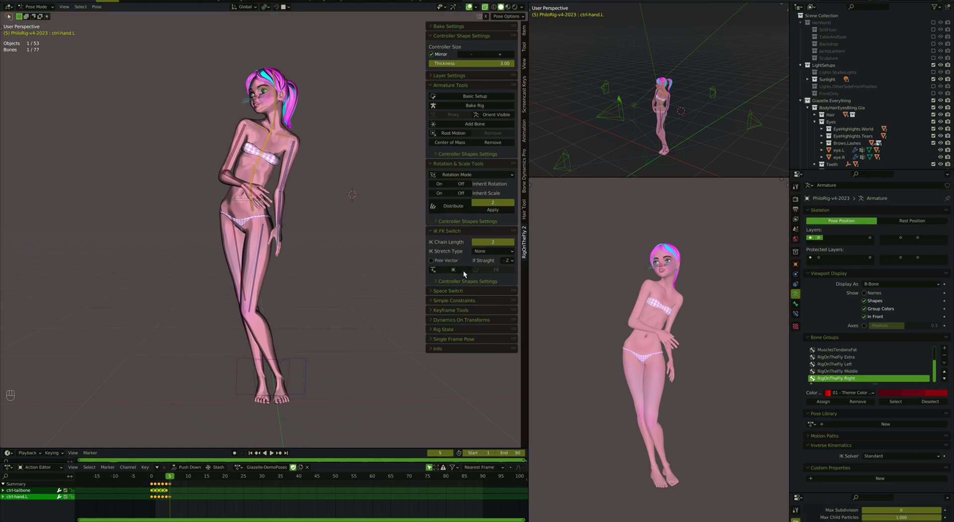
pyautogui.click(274, 247)
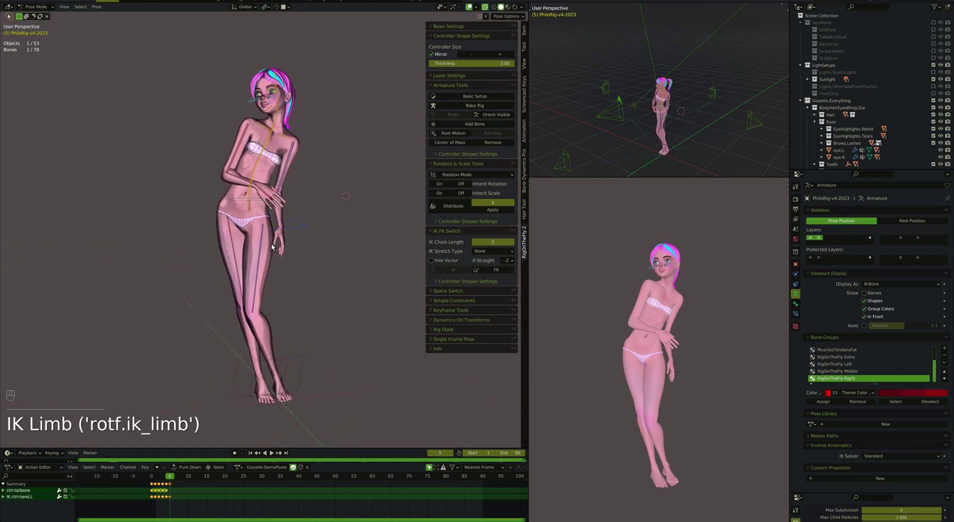
pyautogui.press('g')
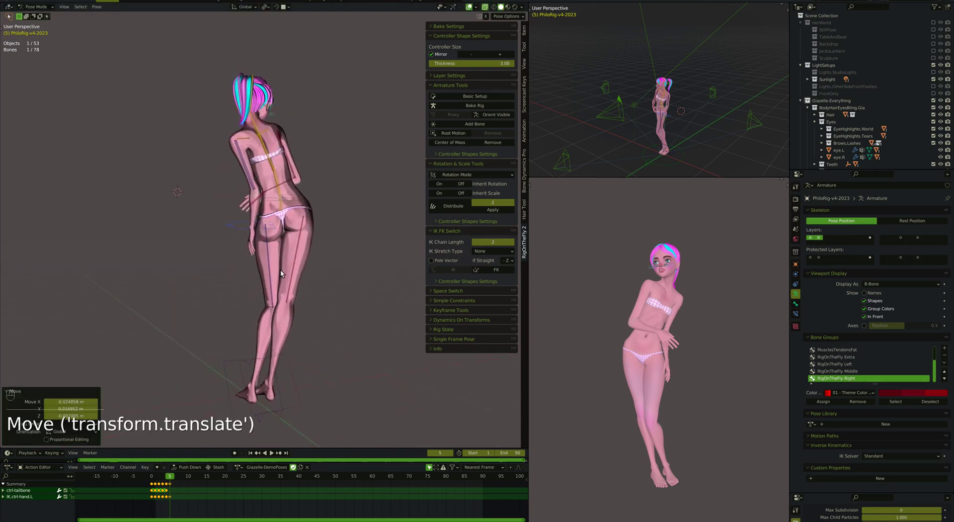
pyautogui.press('r')
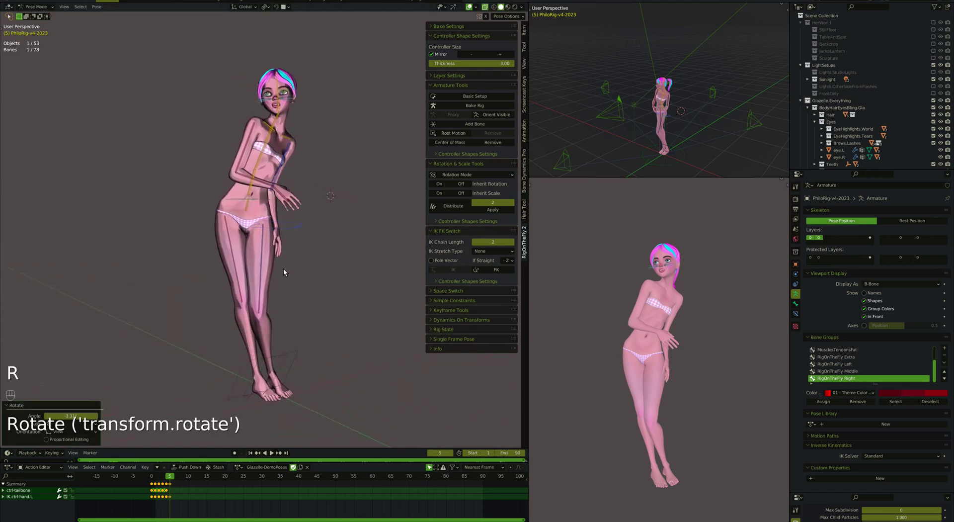
pyautogui.press('r')
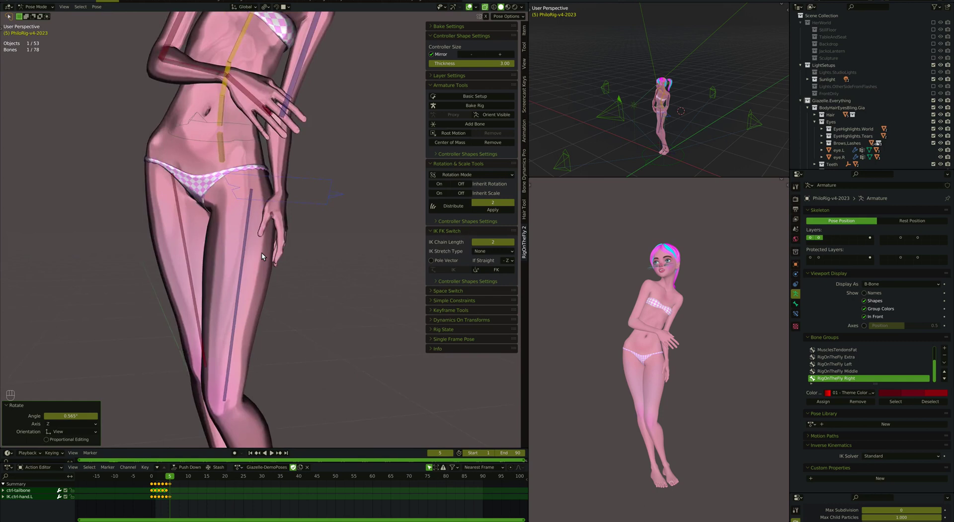
# Fine-tune the IK hand's rotation, keyframe all controllers, and return the left arm to FK.
pyautogui.press('r')
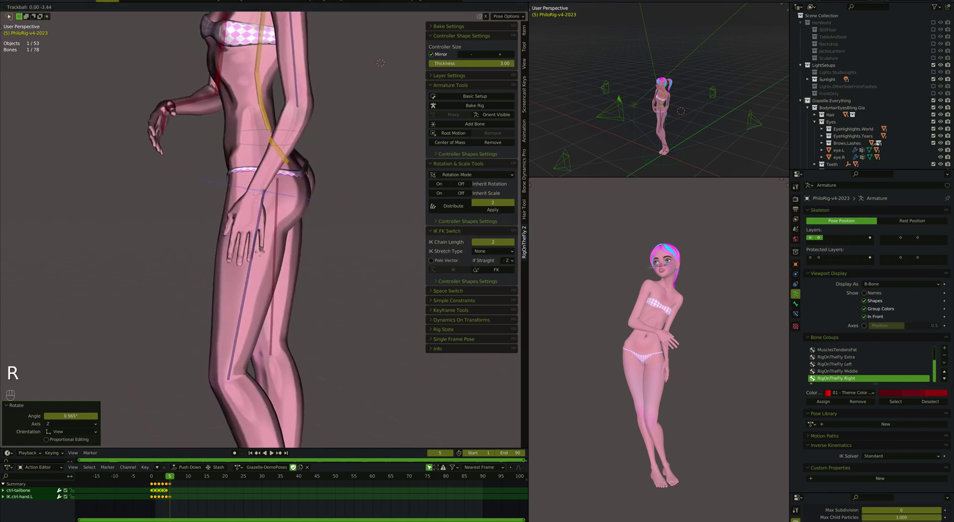
pyautogui.press('r')
pyautogui.press('r')
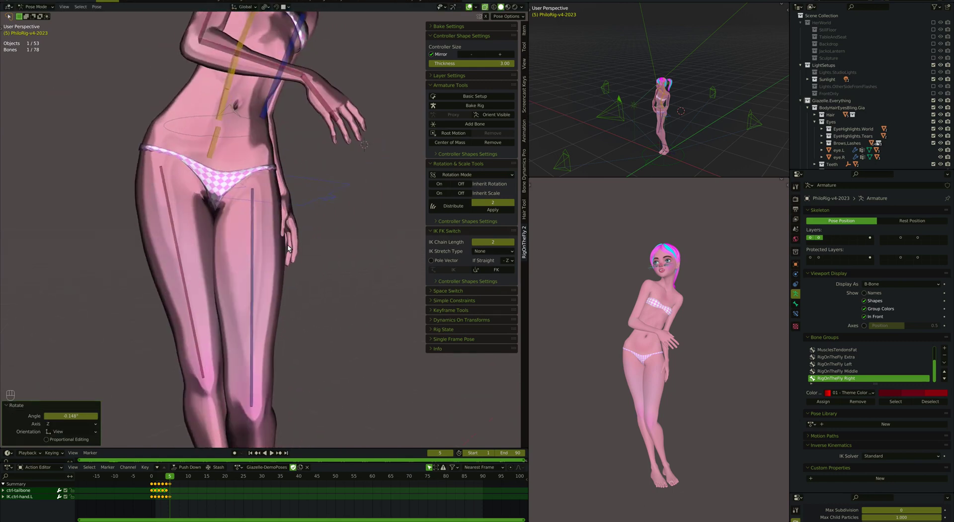
pyautogui.press('g')
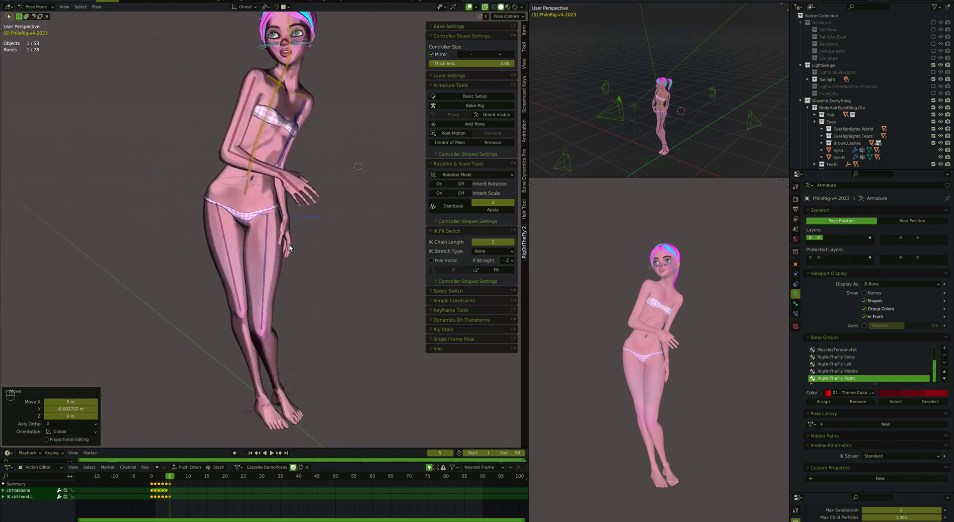
pyautogui.press('a')
pyautogui.press('i')
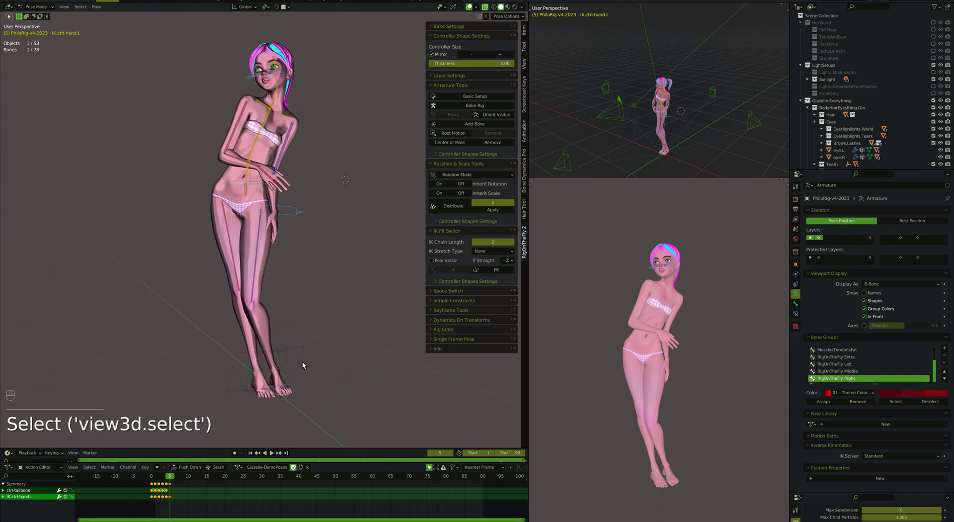
pyautogui.click(495, 276)
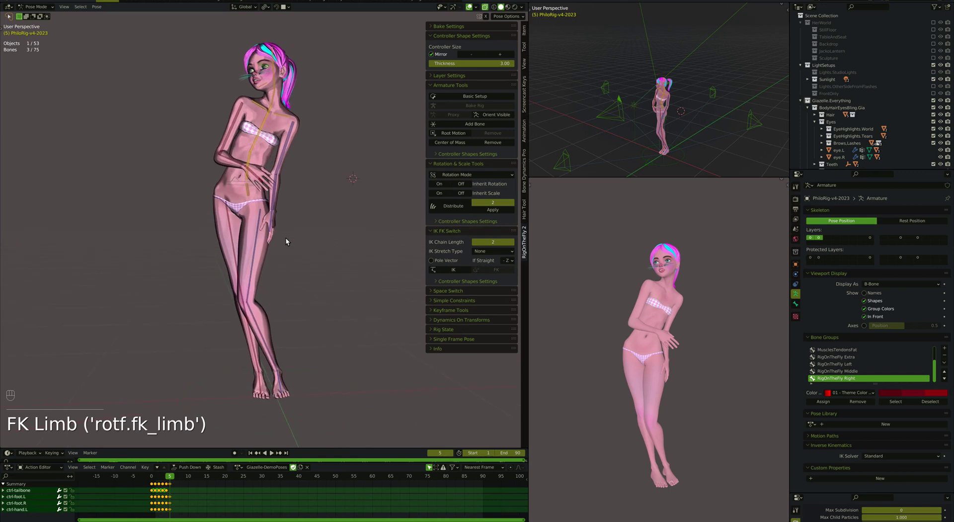
# Keyframe all controllers, then rotate the right upper-arm controller into a better pose.
pyautogui.press('a')
pyautogui.press('i')
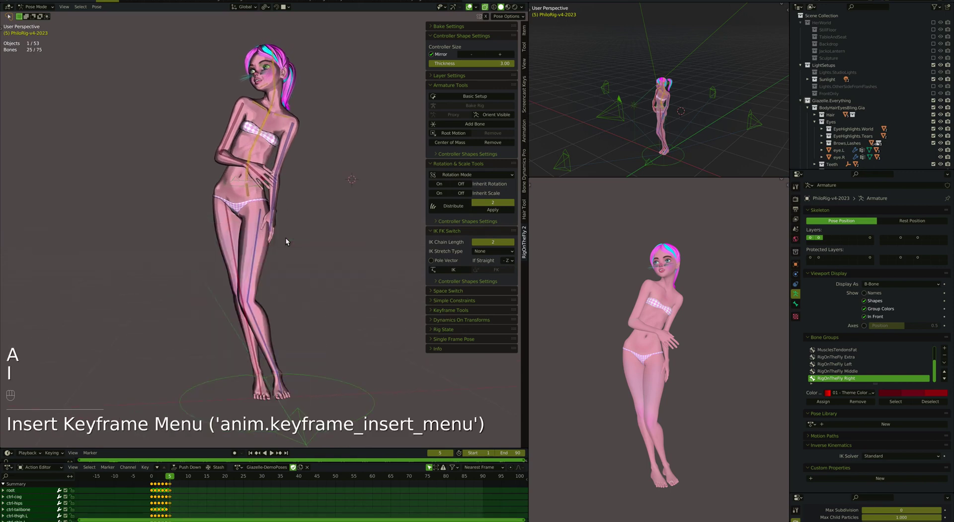
pyautogui.press('alt+a')
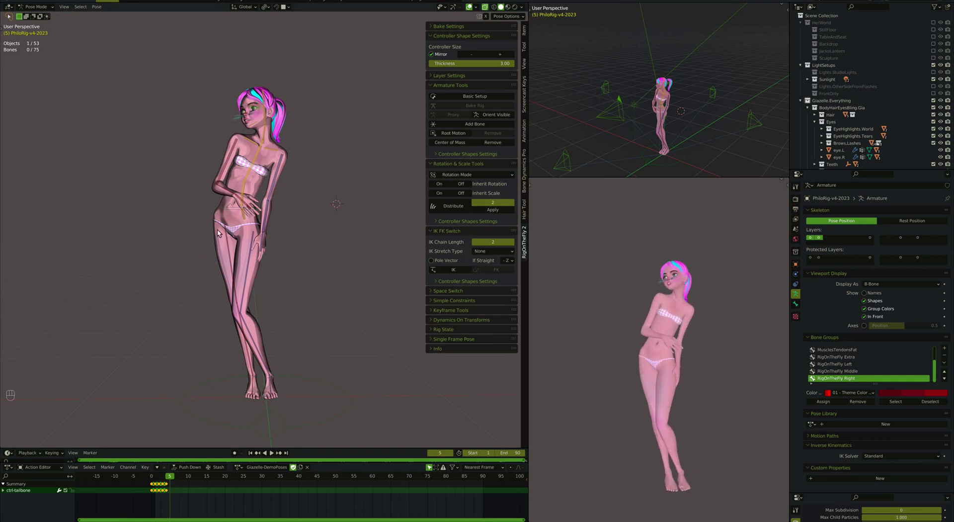
pyautogui.click(234, 160)
pyautogui.press('r')
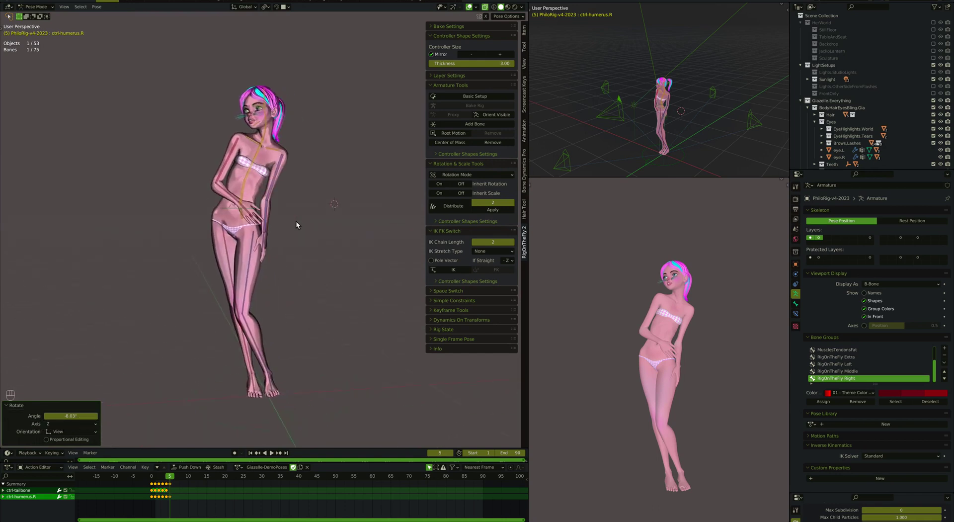
pyautogui.press('r')
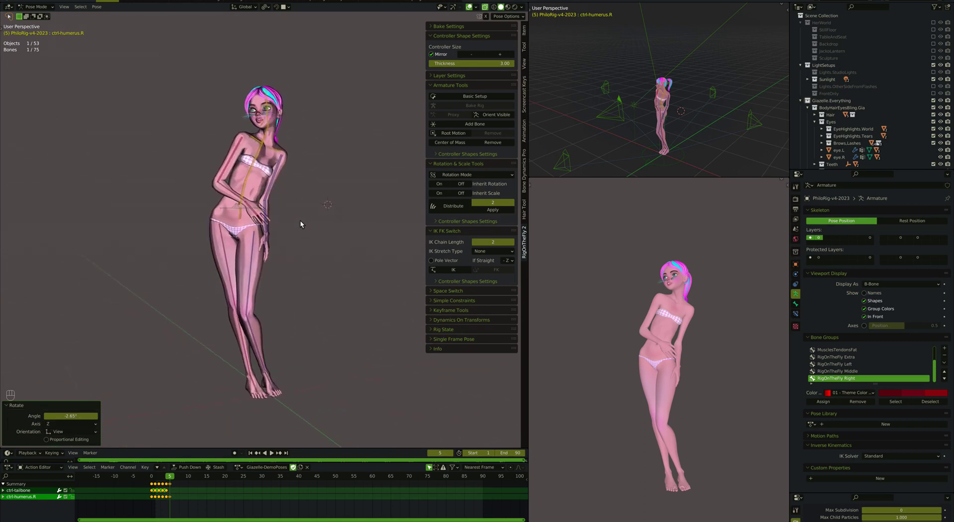
# Keyframe every controller again with the adjusted right arm.
pyautogui.press('i')
pyautogui.press('a')
pyautogui.press('i')
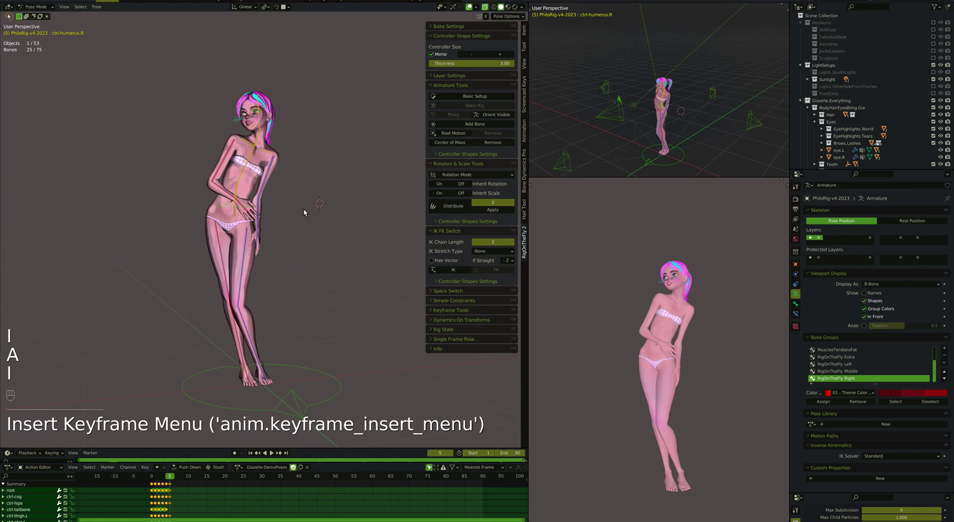
# Scrub between frames 4 and 6 with the upper spine controller selected to review the keyed poses.
pyautogui.press('Left')
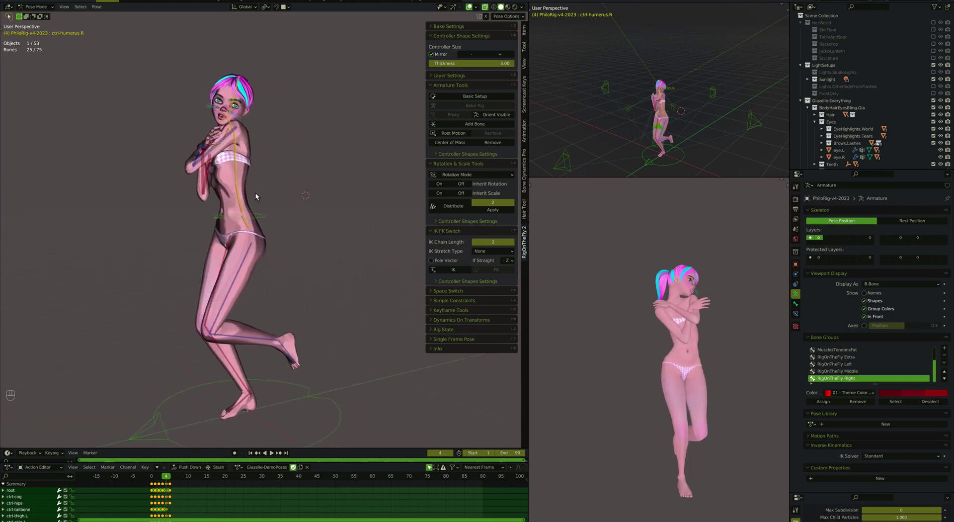
pyautogui.click(234, 195)
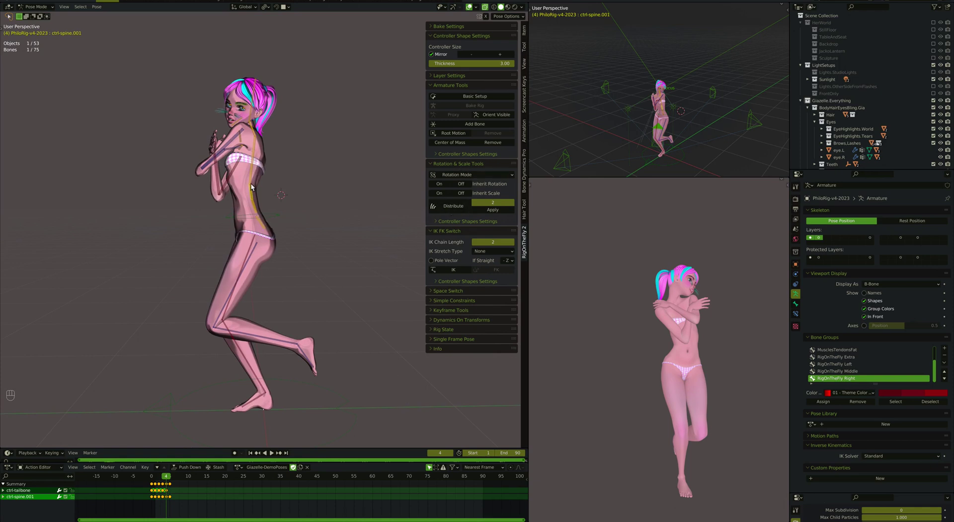
pyautogui.press('Right')
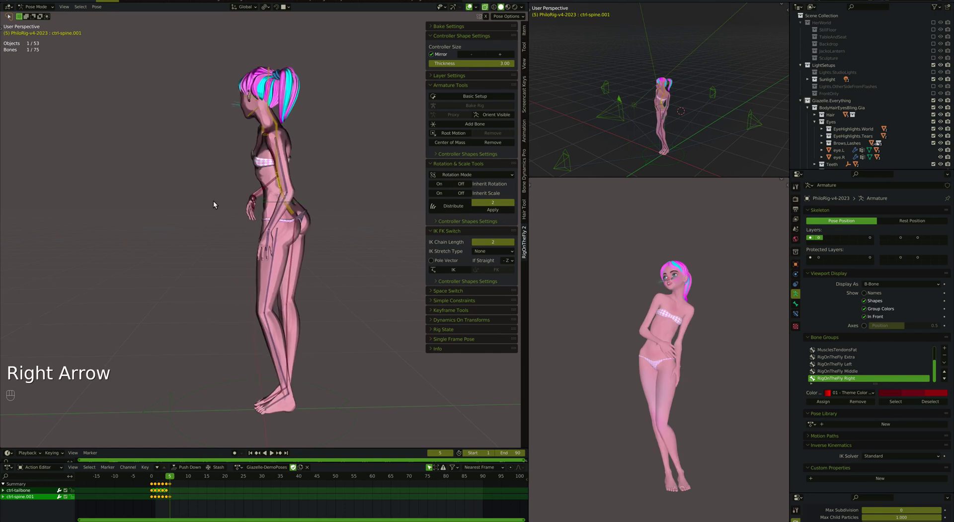
pyautogui.press('Left')
pyautogui.press('Left')
pyautogui.press('Right')
pyautogui.press('Right')
pyautogui.press('Right')
pyautogui.press('Left')
pyautogui.press('Left')
# Key all controllers on frame 6, then clear their location and rotation toward the rest pose.
pyautogui.press('a')
pyautogui.press('super+c')
pyautogui.press('alt+Right')
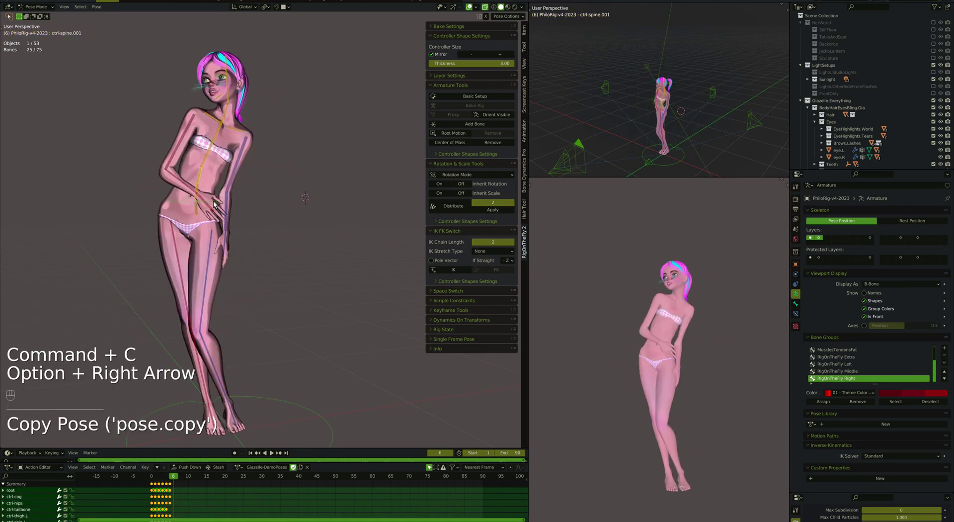
pyautogui.press('Left')
pyautogui.press('Right')
# Clear scale, then rotate the lowest spine controller backward and the next one forward.
pyautogui.press('super+v')
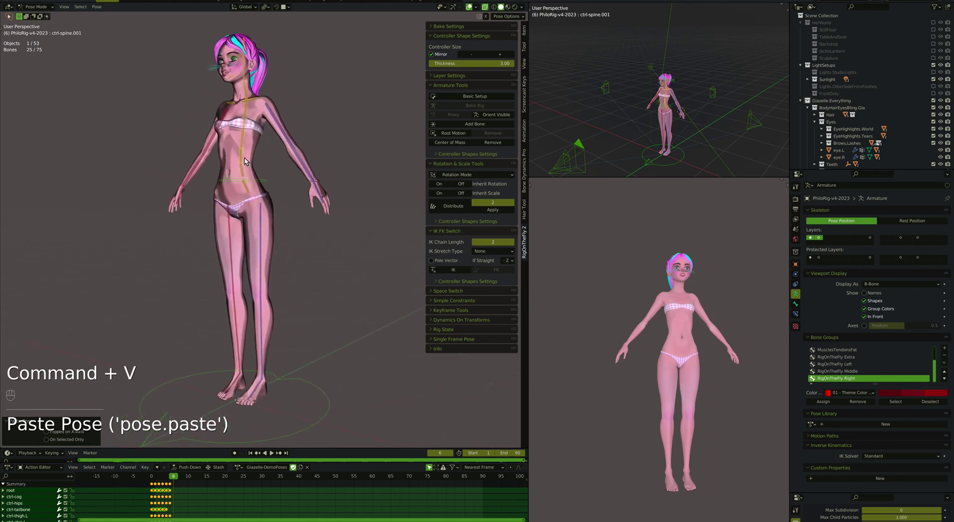
pyautogui.click(245, 160)
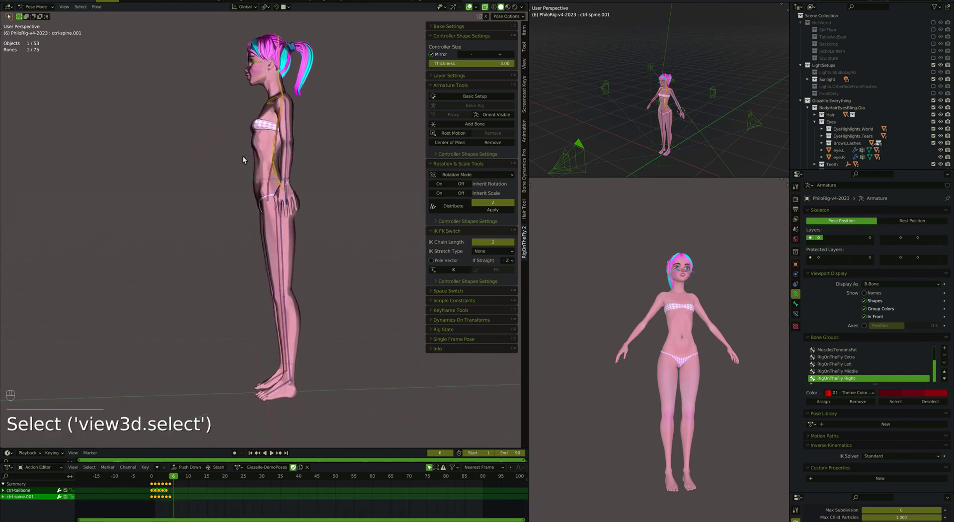
pyautogui.click(276, 181)
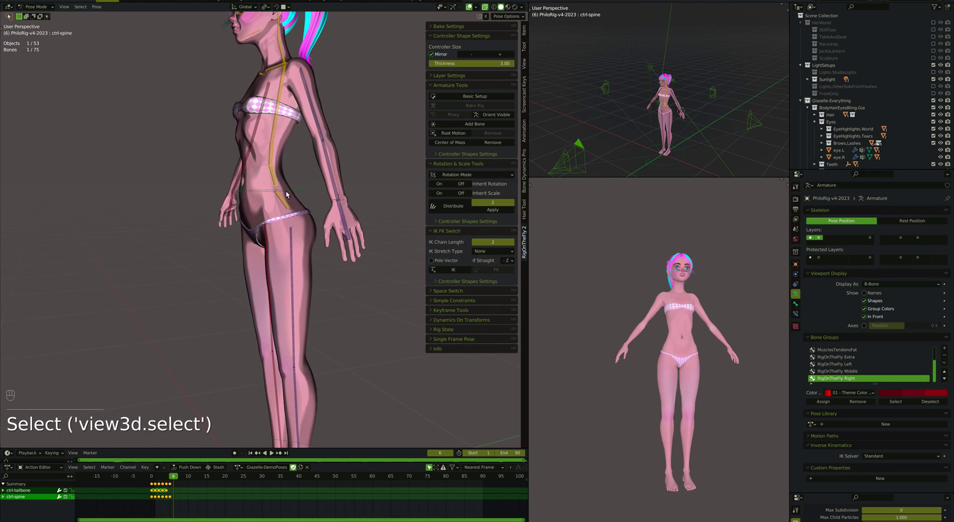
pyautogui.press('r')
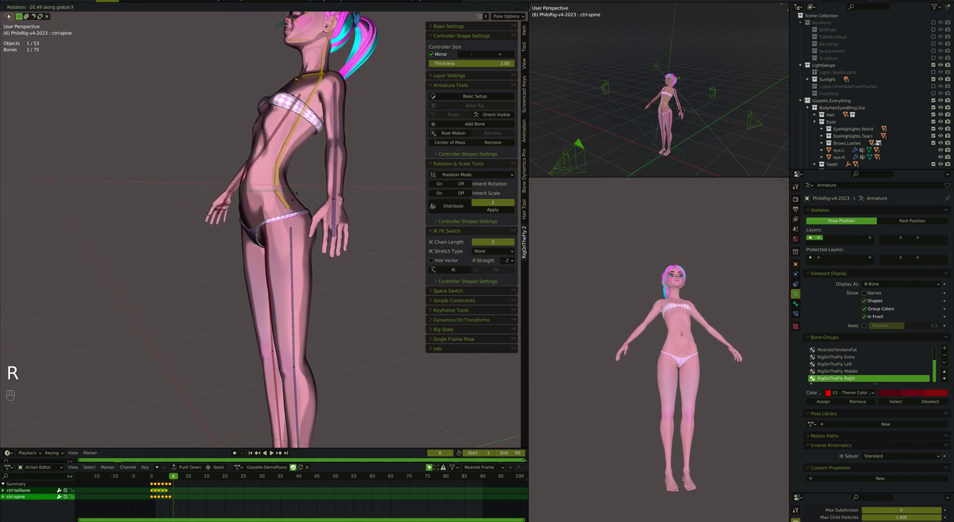
pyautogui.click(285, 156)
pyautogui.press('r')
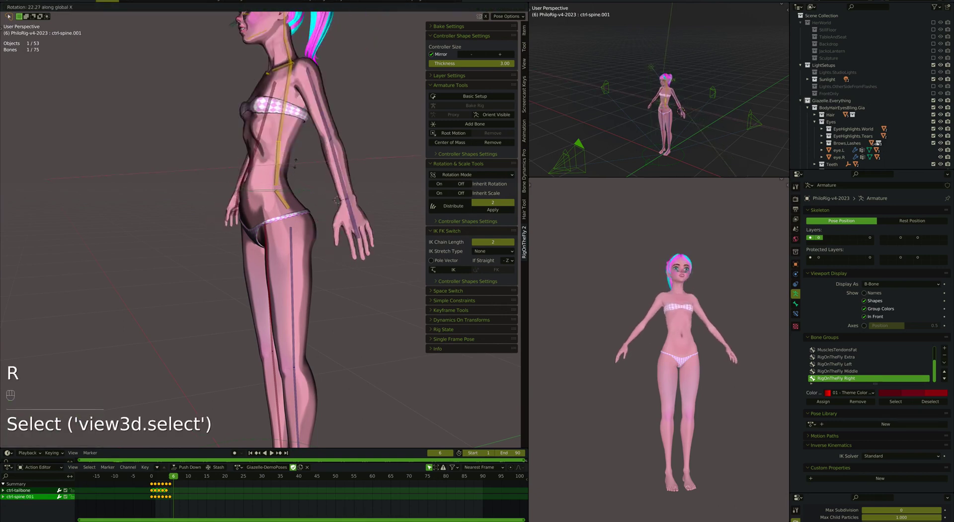
# Keyframe all controllers and select ctrl-spine.002 for rotation distribution.
pyautogui.click(271, 134)
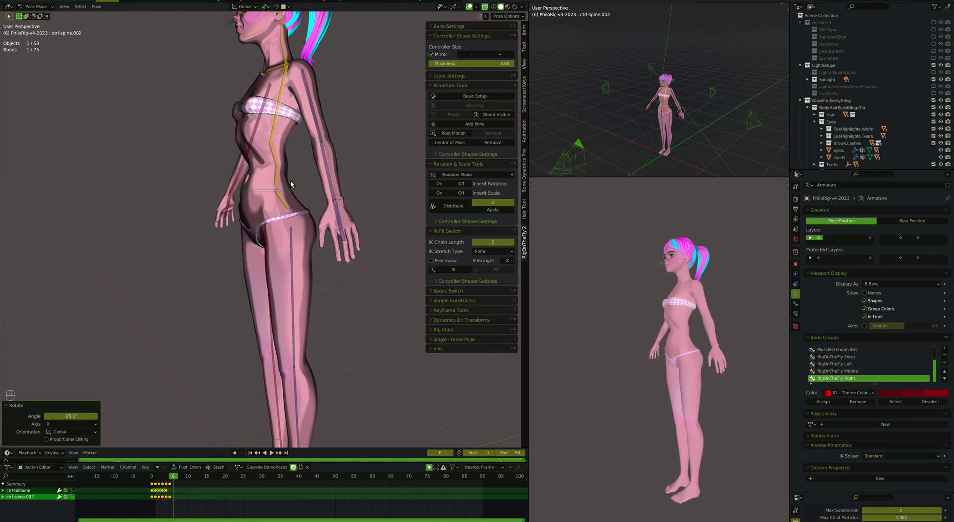
pyautogui.press('a')
pyautogui.press('i')
pyautogui.click(276, 134)
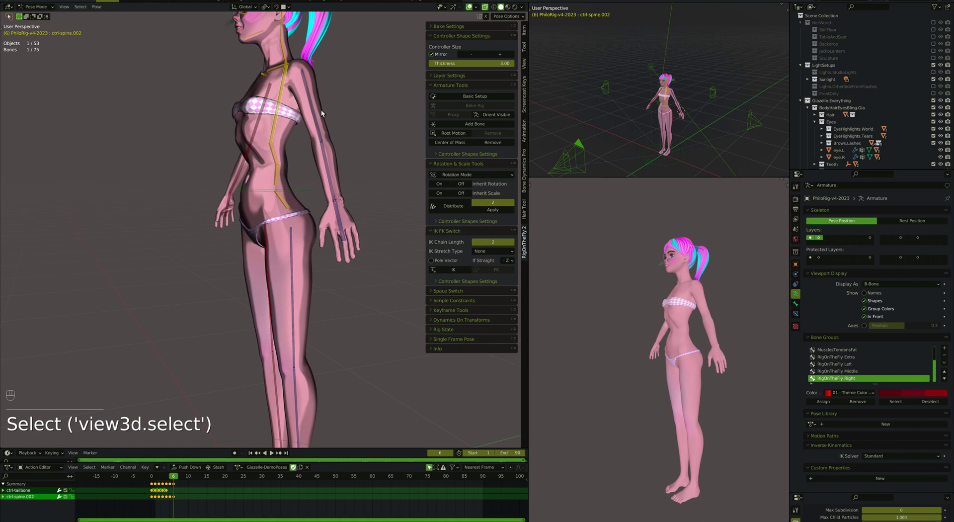
# Set Distribute to 3 bones and create the RotDistribution.ctrl-spine.002 controller.
pyautogui.click(515, 209)
pyautogui.moveTo(460, 210); pyautogui.dragTo(272, 134)
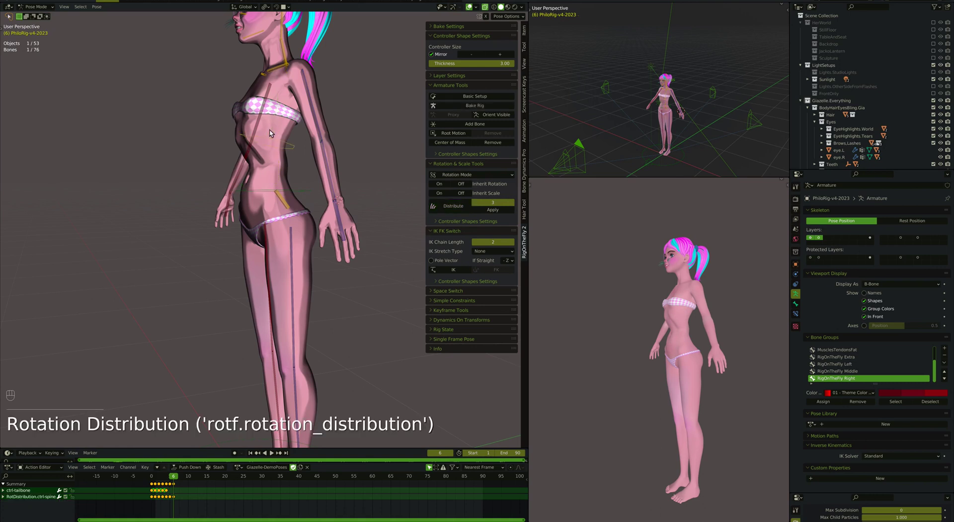
pyautogui.click(277, 142)
# Curve the torso by rotating and trackball-tumbling the distribution controller.
pyautogui.press('r')
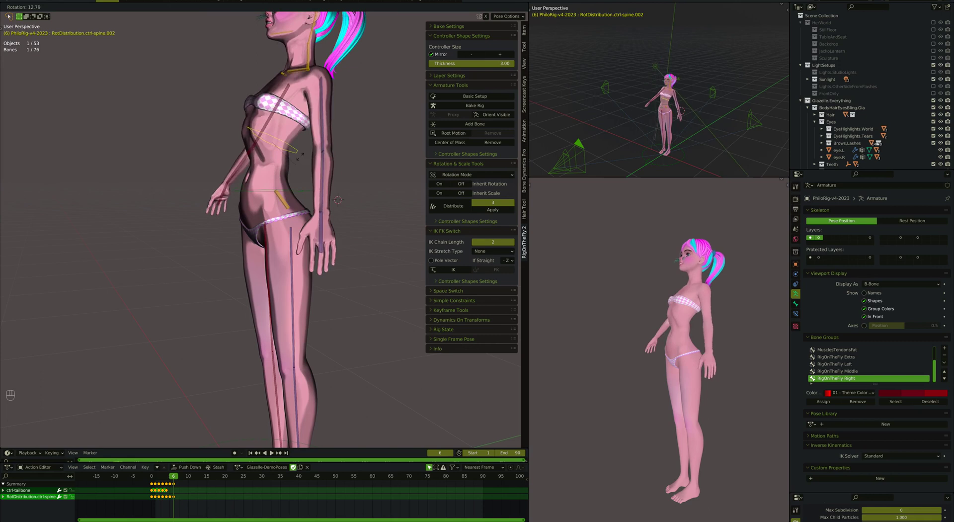
pyautogui.press('r')
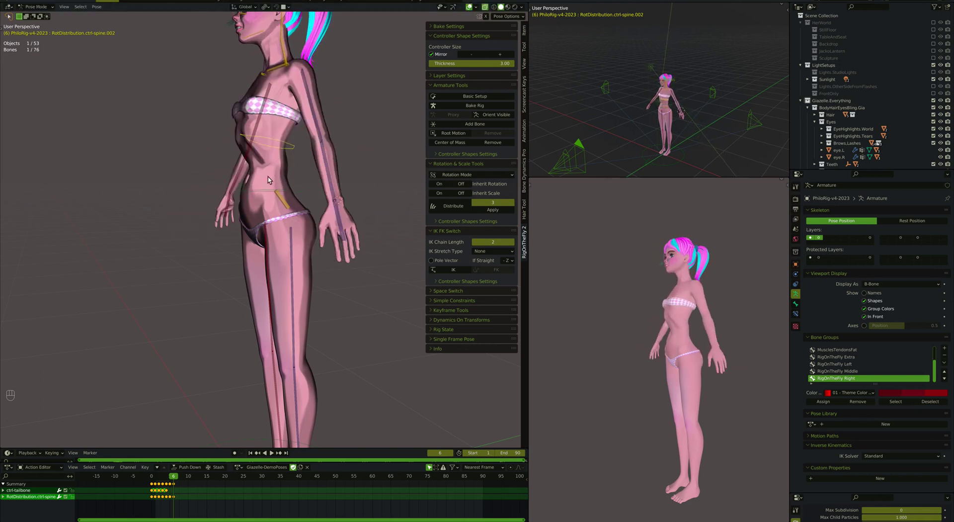
pyautogui.press('r')
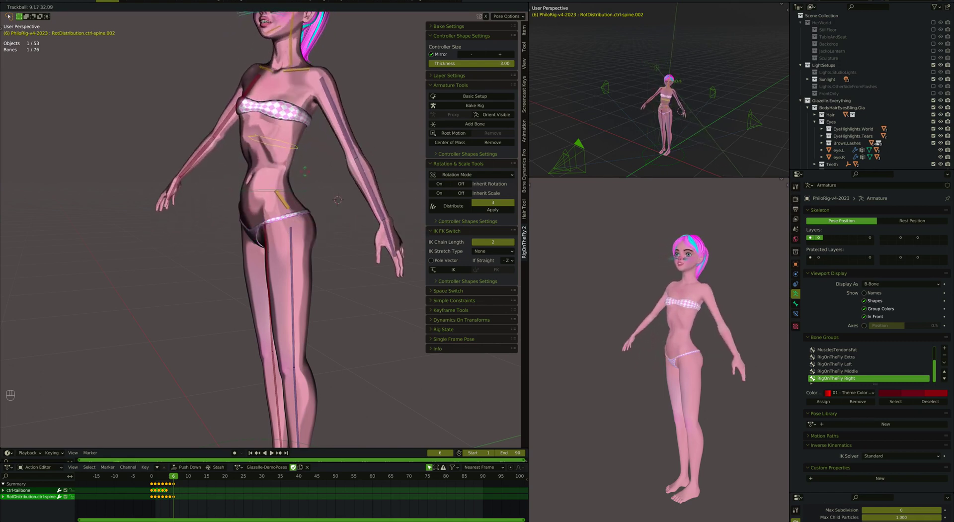
pyautogui.press('r')
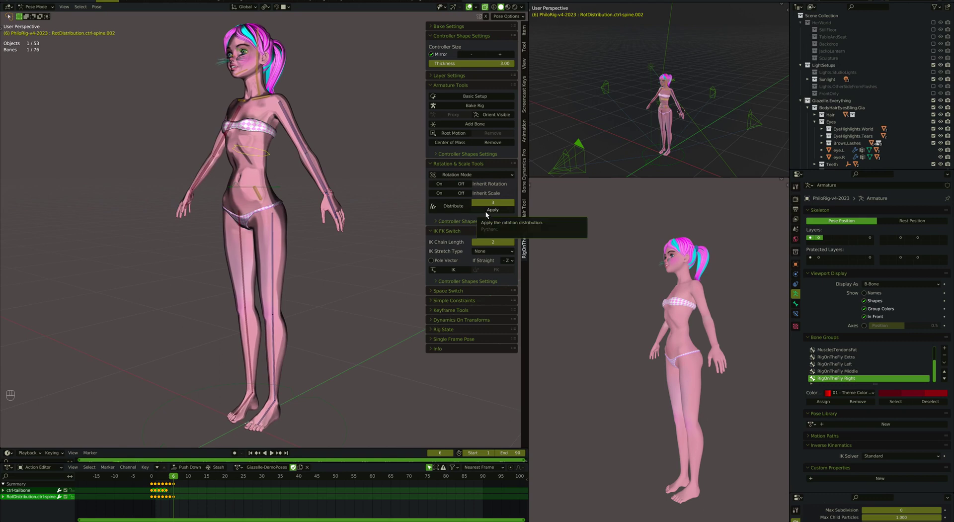
# Undo repeatedly to remove the temporary spine distribution setup.
pyautogui.press('super+z')
pyautogui.press('super+z')
pyautogui.press('super+z')
pyautogui.press('super+z')
pyautogui.press('super+z')
pyautogui.press('super+z')
pyautogui.press('super+z')
pyautogui.press('super+z')
pyautogui.press('super+z')
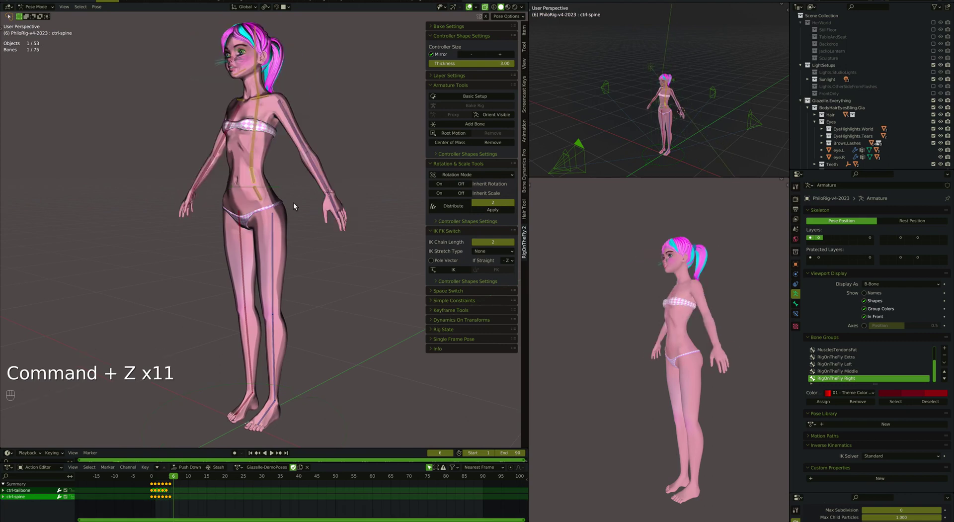
# Keyframe all controllers and step the timeline back to frame 2's raised-leg pose.
pyautogui.press('a')
pyautogui.press('i')
pyautogui.press('Left')
pyautogui.press('Left')
pyautogui.press('Left')
pyautogui.press('Left')
pyautogui.press('Left')
# Step through frames 3, 4 and 5 with the arrow keys, landing on frame 5's leaning pose.
pyautogui.press('Right')
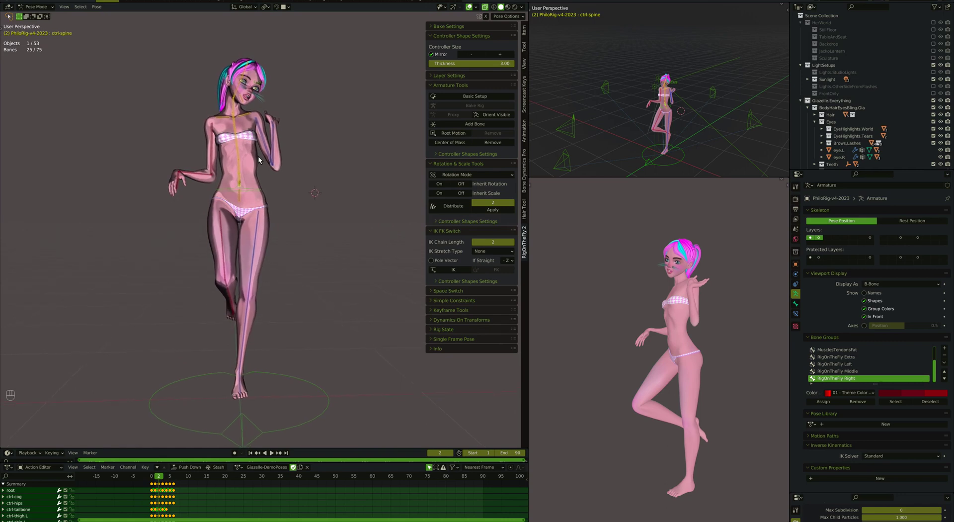
pyautogui.press('Right')
pyautogui.press('Right')
pyautogui.press('Left')
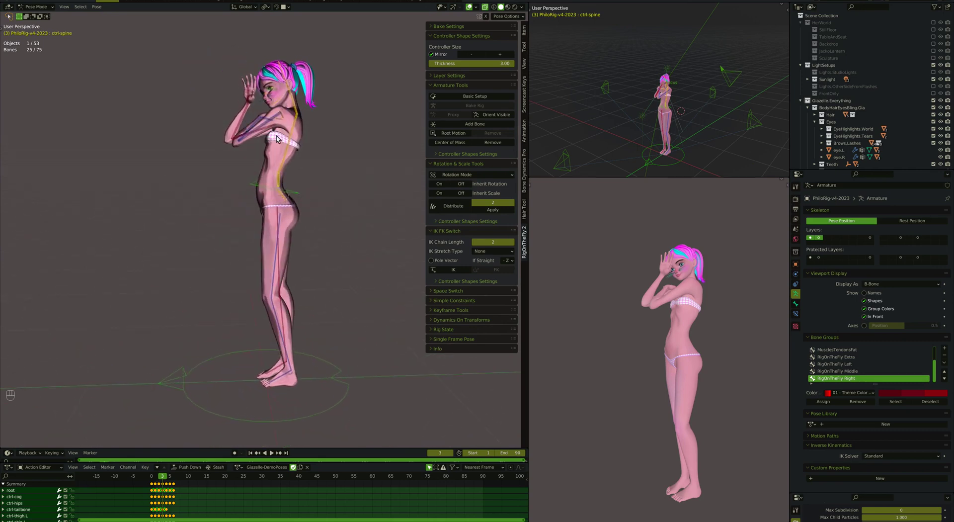
pyautogui.press('Left')
pyautogui.press('Right')
pyautogui.press('Right')
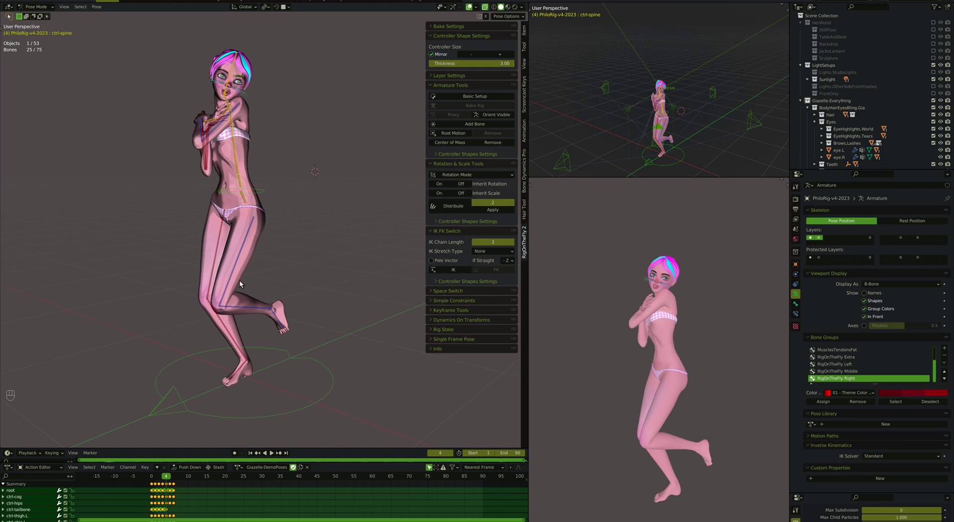
pyautogui.press('Right')
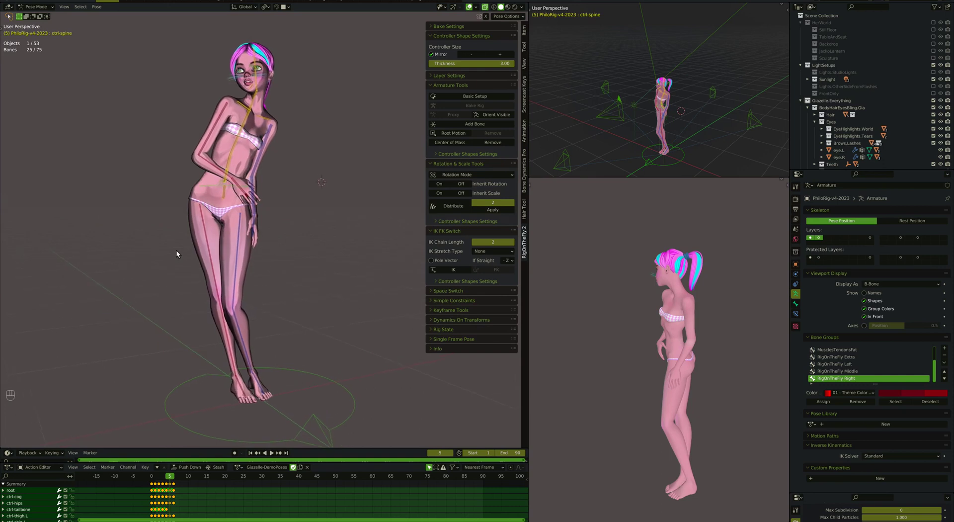
# Preview the pose with rendered lighting, then turn ctrl-foot.L around the global Z axis.
pyautogui.click(244, 163)
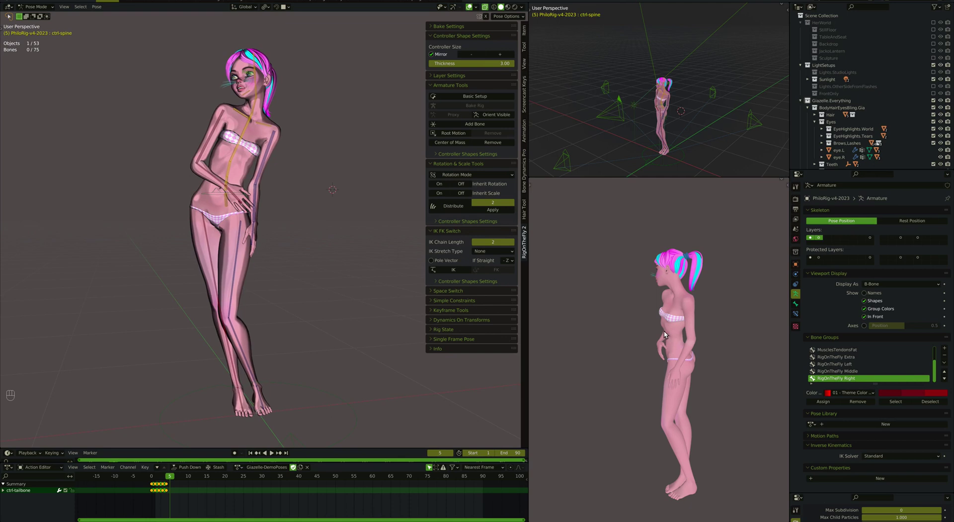
pyautogui.press('z')
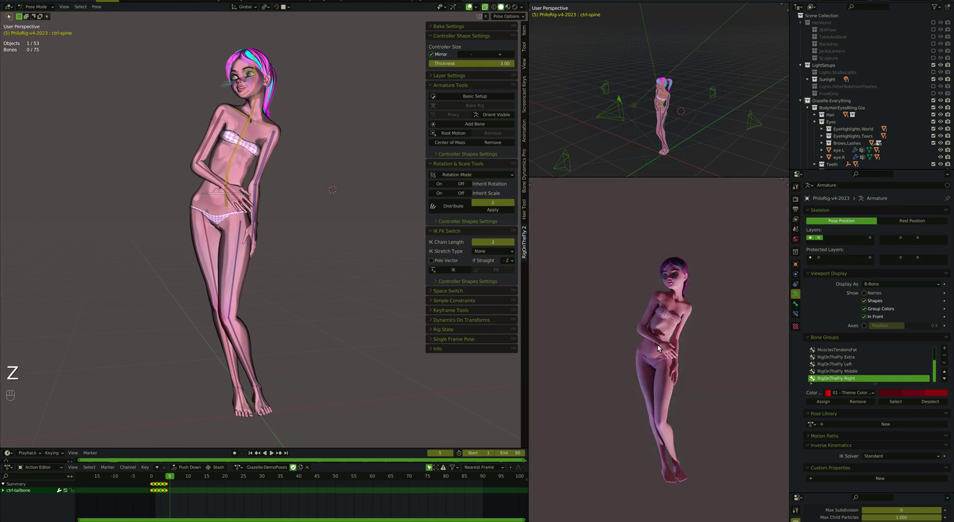
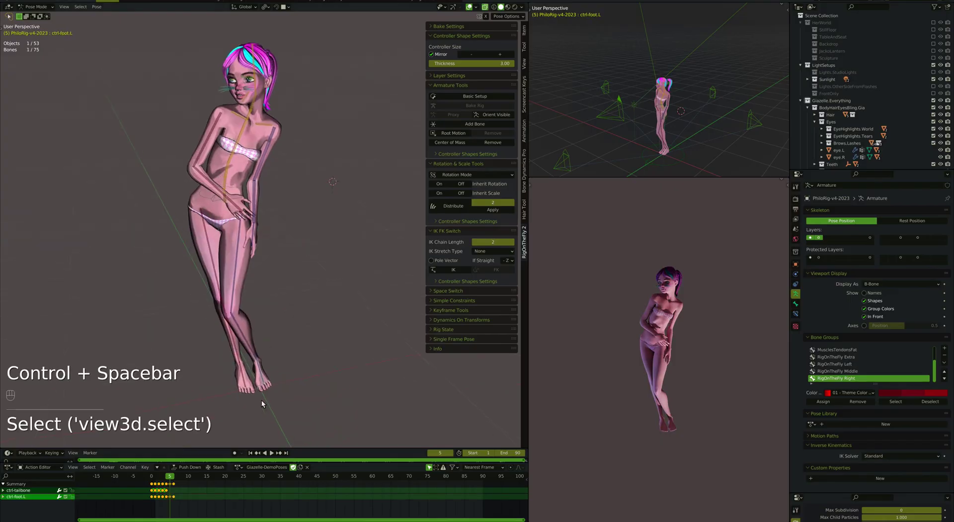
pyautogui.press('r')
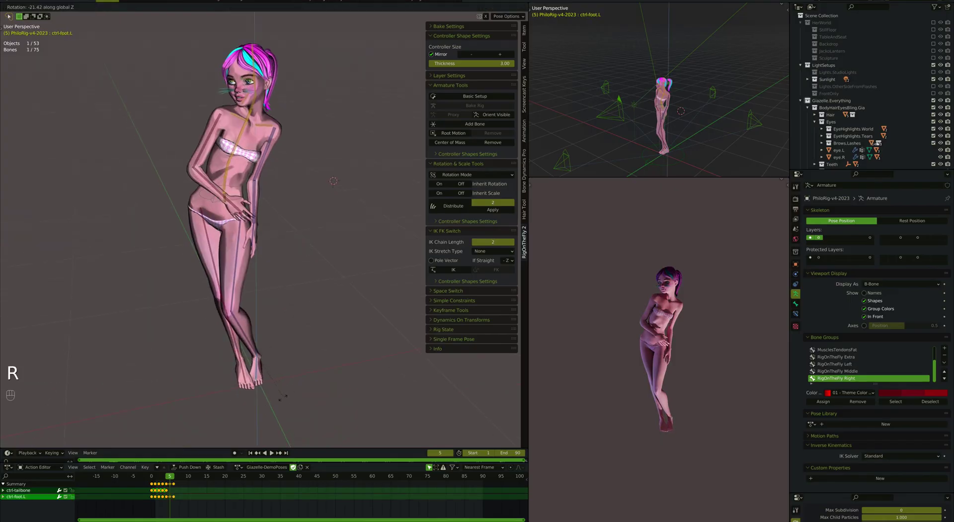
pyautogui.moveTo(246, 377); pyautogui.dragTo(271, 384)
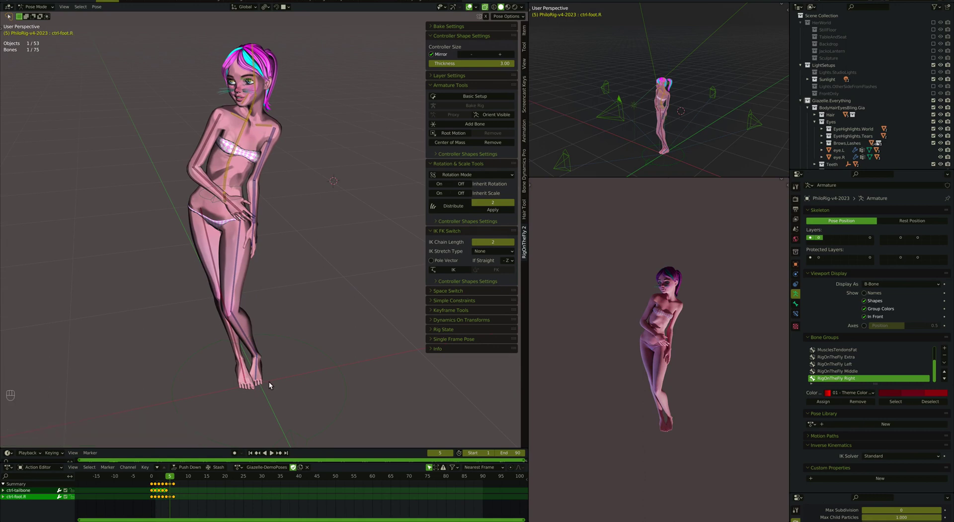
# Rotate ctrl-thigh.L around Z, nudge the left foot a little further, and view from behind.
pyautogui.click(238, 296)
pyautogui.press('r')
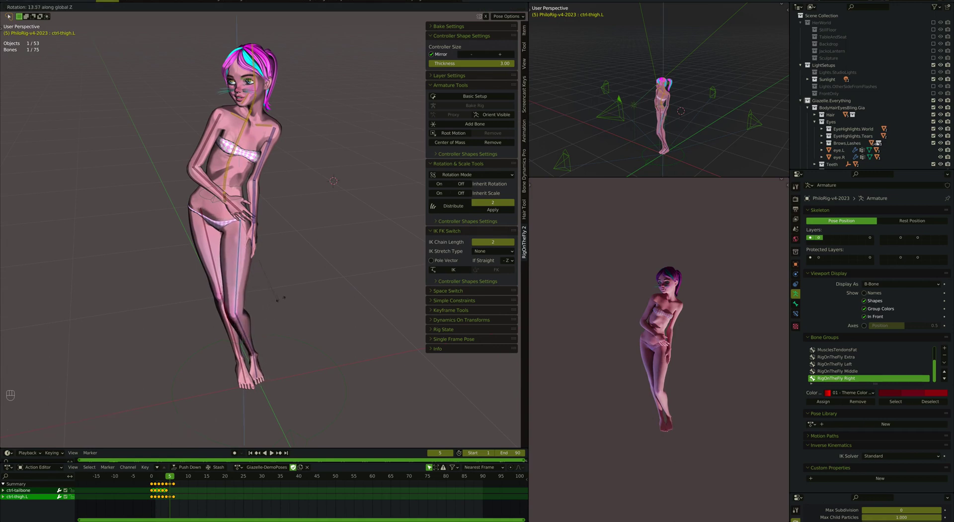
pyautogui.click(259, 370)
pyautogui.press('r')
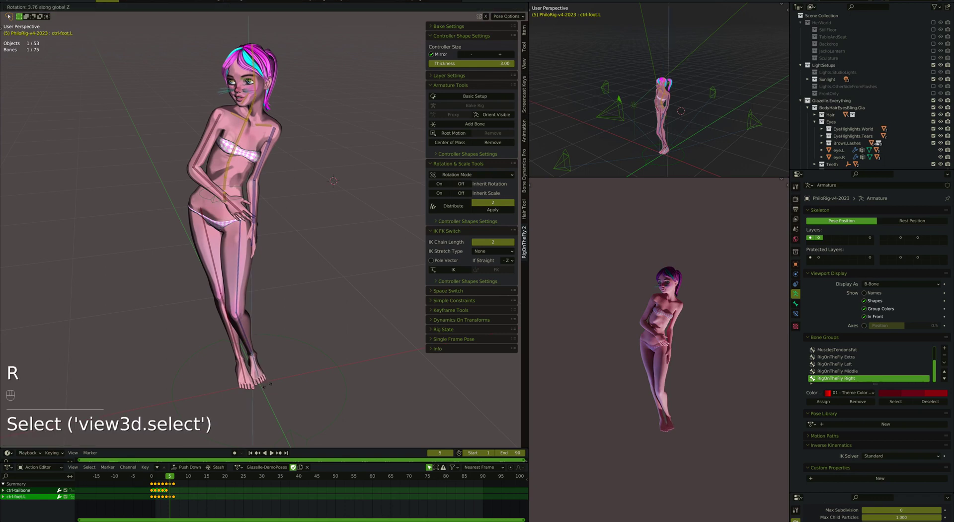
pyautogui.click(249, 381)
pyautogui.press('r')
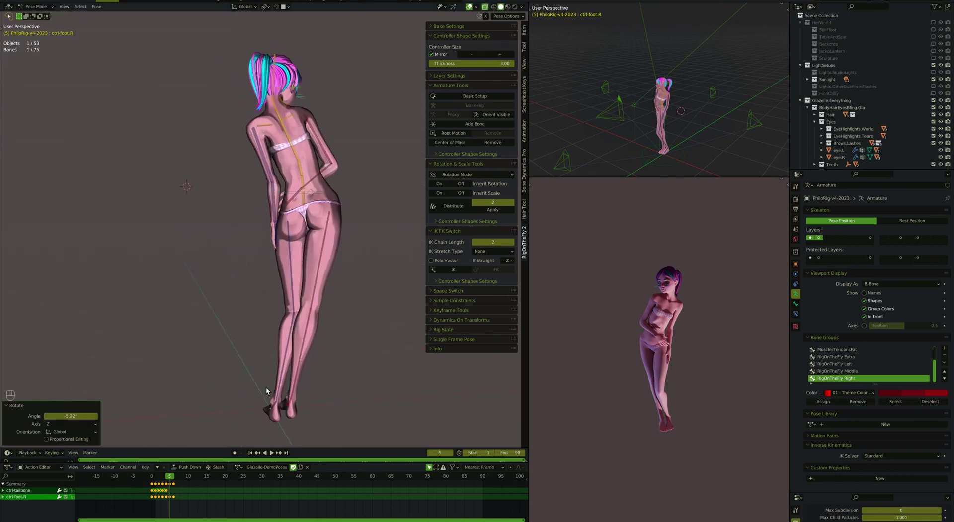
# Twist the right leg about 14 degrees around the vertical axis and key all controllers.
pyautogui.click(303, 342)
pyautogui.press('r')
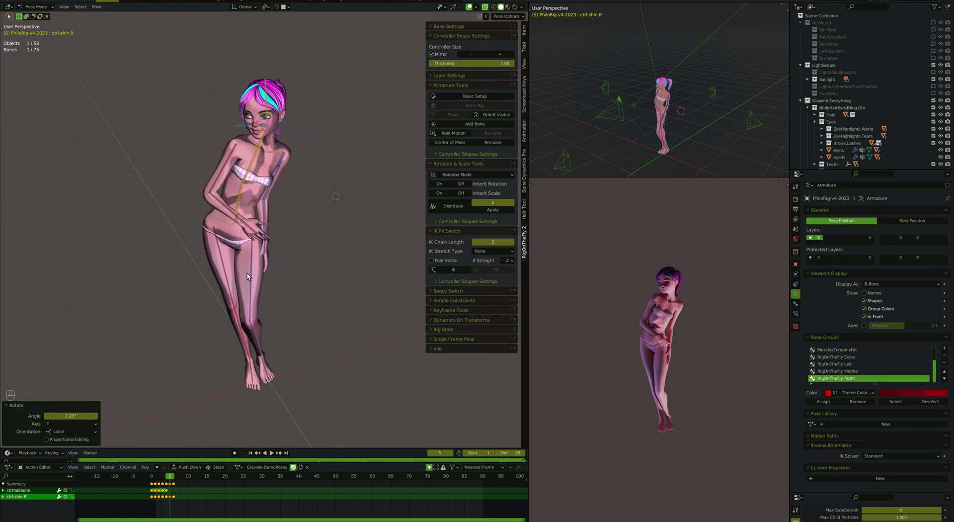
pyautogui.press('a')
pyautogui.press('i')
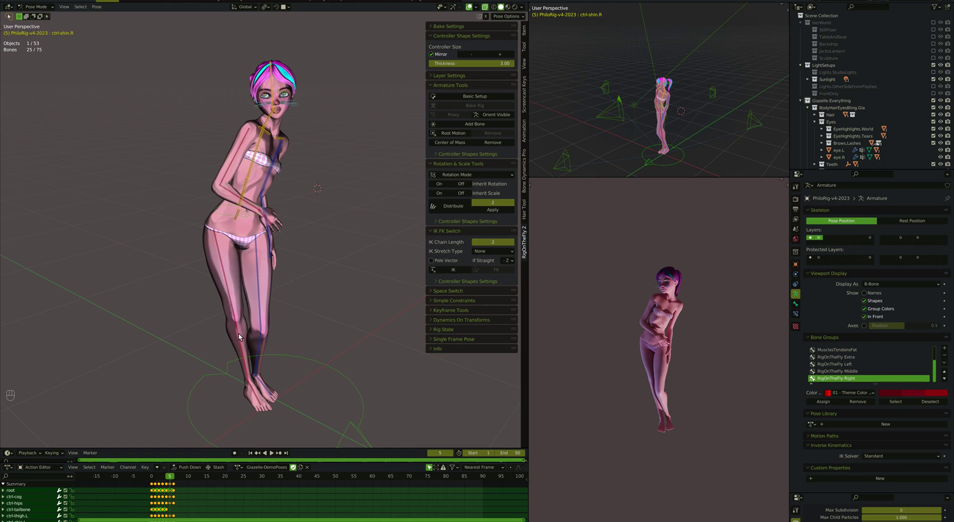
# Clear a controller's rotation with Alt+R and nudge ctrl-thigh.L further around global Z.
pyautogui.click(243, 340)
pyautogui.press('alt+r')
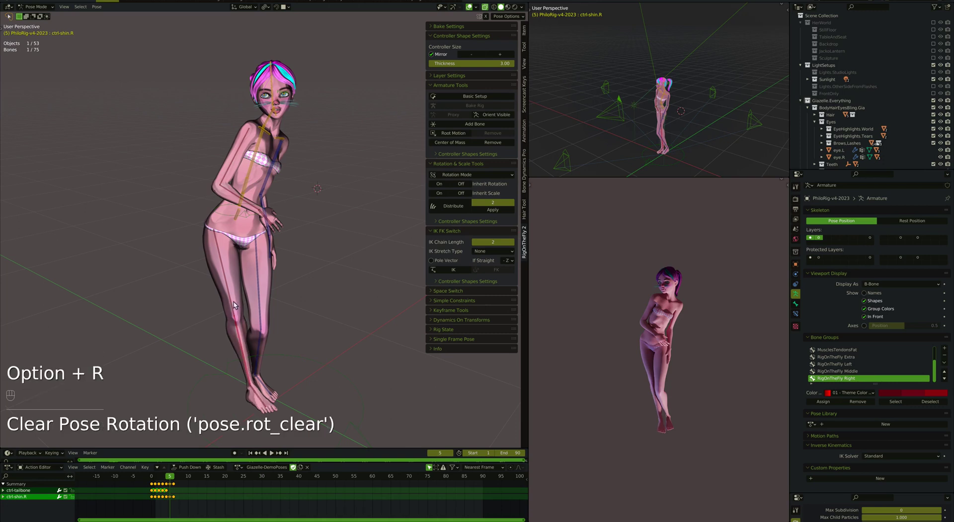
pyautogui.click(233, 302)
pyautogui.press('r')
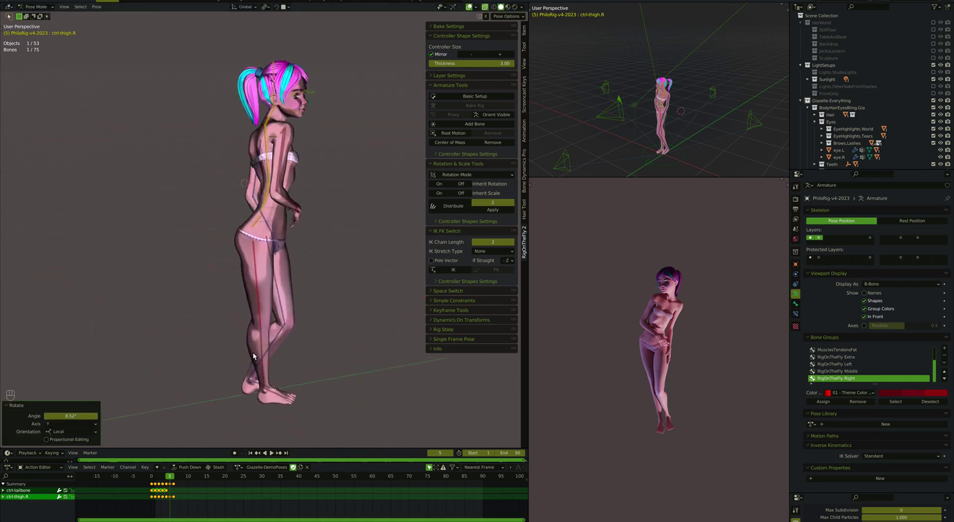
pyautogui.click(277, 289)
# Switch the left leg to IK via the RigOnTheFly panel and rotate the left thigh a touch more.
pyautogui.press('r')
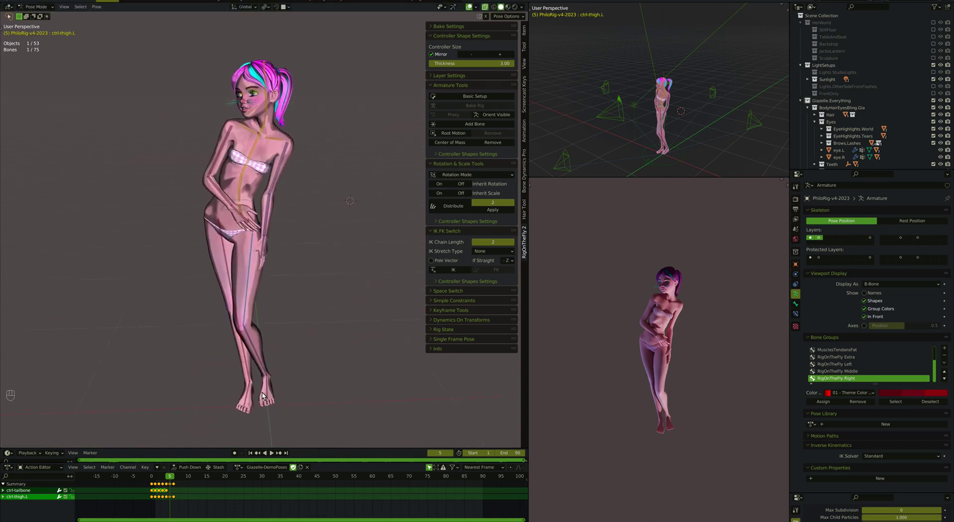
pyautogui.click(271, 391)
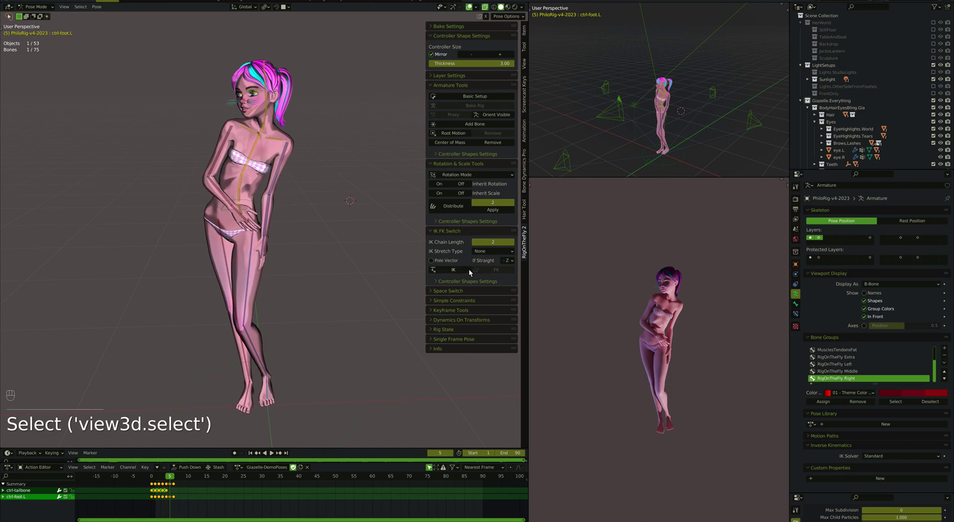
pyautogui.moveTo(464, 272); pyautogui.dragTo(251, 302)
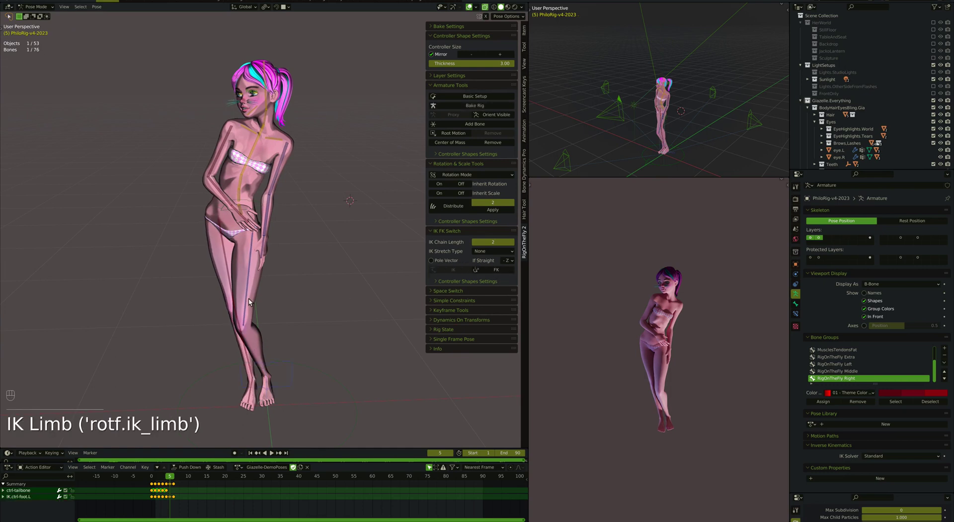
pyautogui.click(251, 301)
pyautogui.press('r')
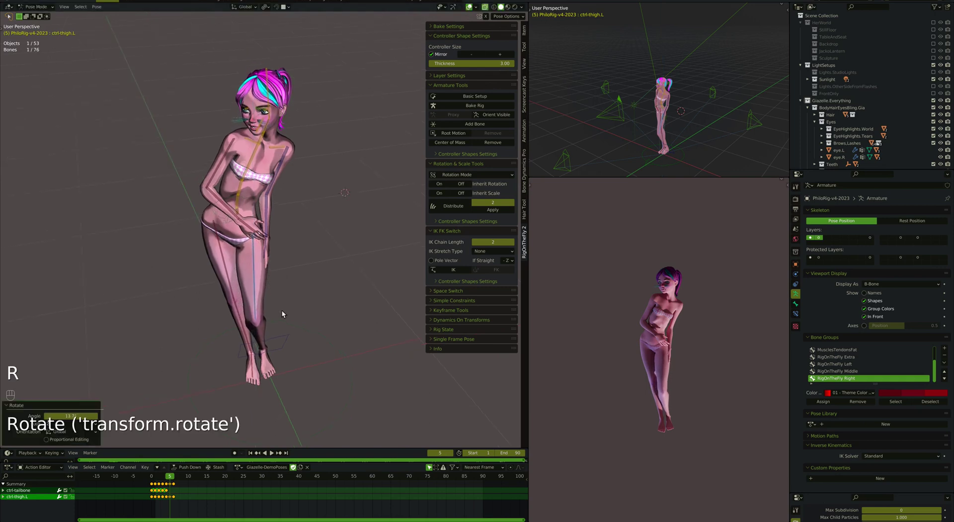
# Shift IK.ctrl-foot.L sideways along X and twist it slightly to refine the stance.
pyautogui.moveTo(284, 341); pyautogui.dragTo(302, 359)
pyautogui.press('g')
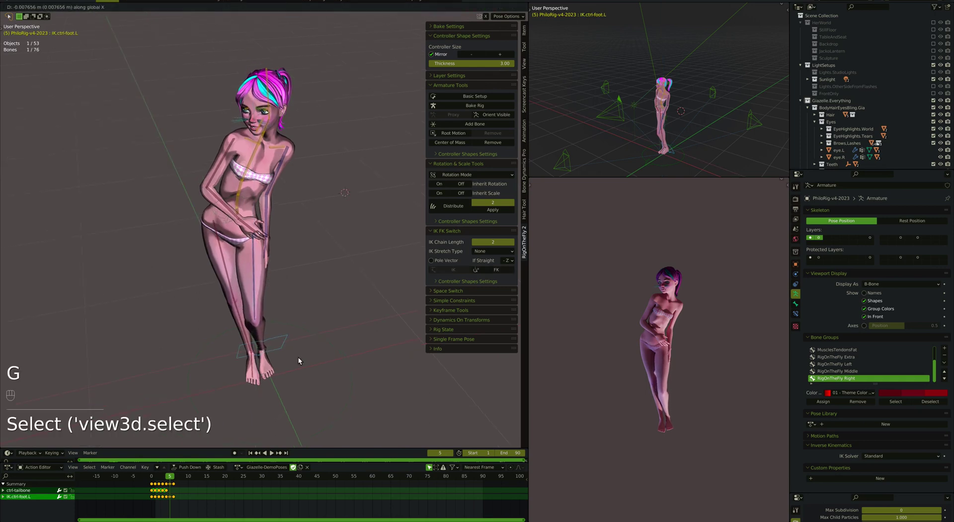
pyautogui.press('r')
pyautogui.press('g')
pyautogui.press('r')
pyautogui.press('g')
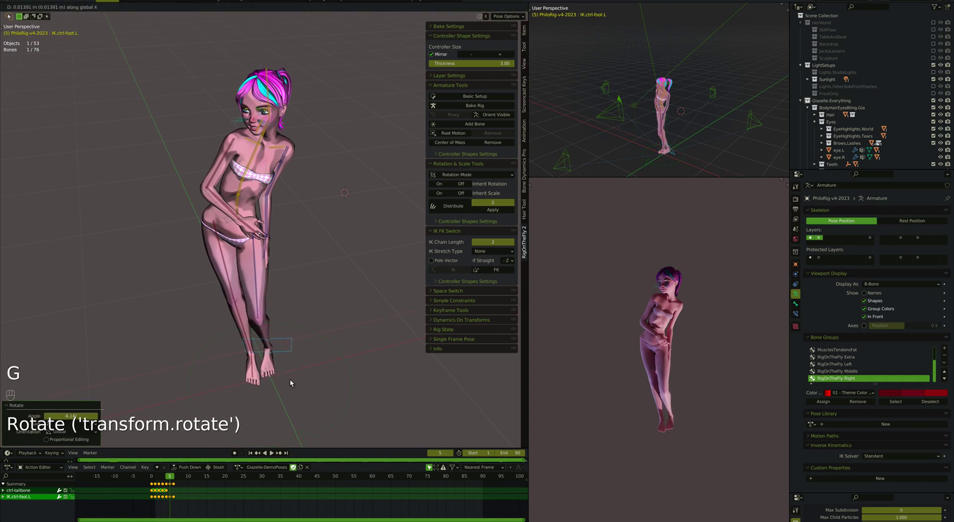
pyautogui.moveTo(259, 311); pyautogui.dragTo(280, 330)
pyautogui.press('r')
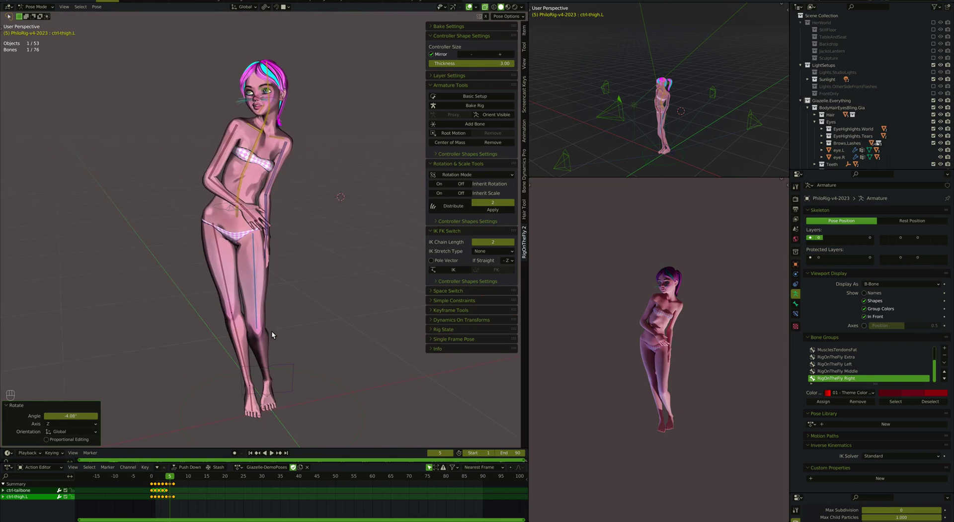
# Try clearing ctrl-thigh.R's rotation, undo it, select ctrl-foot.R and key all controllers.
pyautogui.click(230, 284)
pyautogui.press('alt+r')
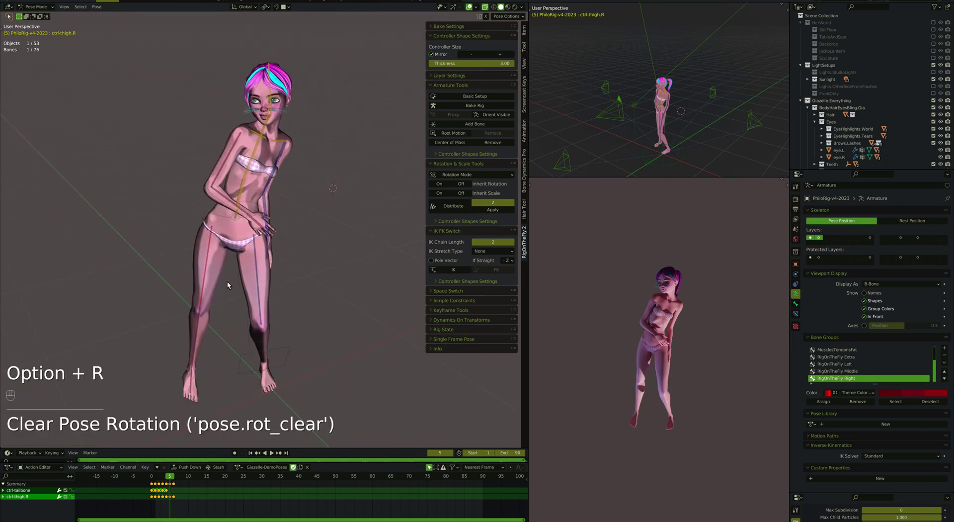
pyautogui.press('super+z')
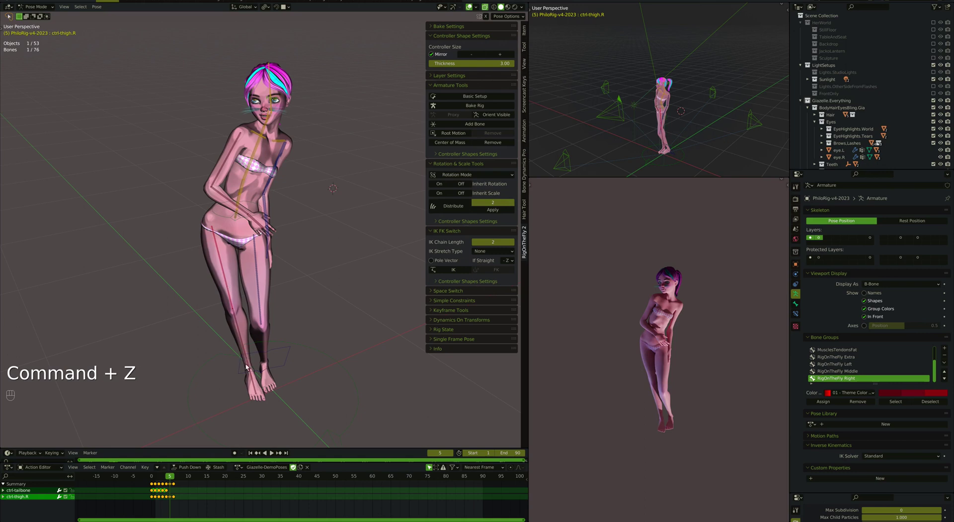
pyautogui.click(258, 390)
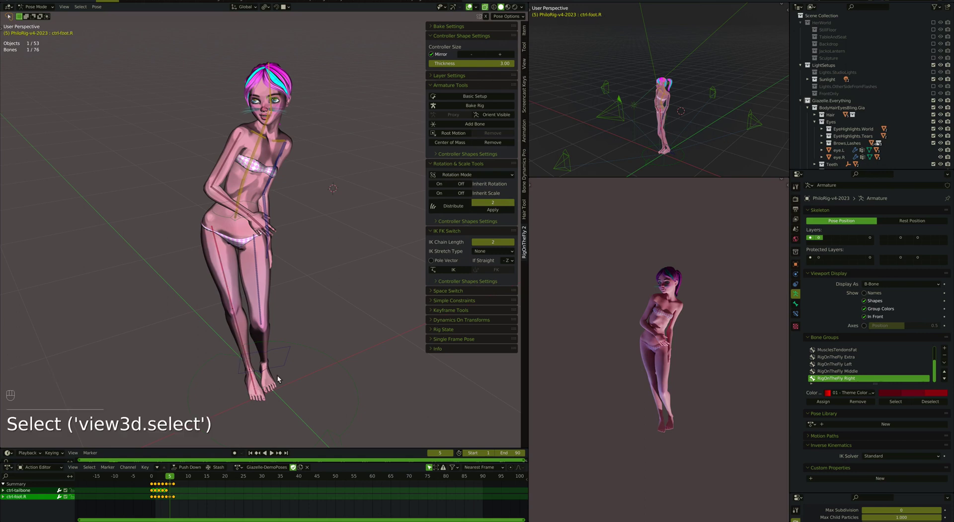
pyautogui.press('a')
pyautogui.press('i')
# Switch the right leg to IK control, then swing the left thigh roughly 29 degrees around.
pyautogui.click(257, 393)
pyautogui.moveTo(450, 275); pyautogui.dragTo(232, 298)
pyautogui.click(231, 297)
pyautogui.press('alt+r')
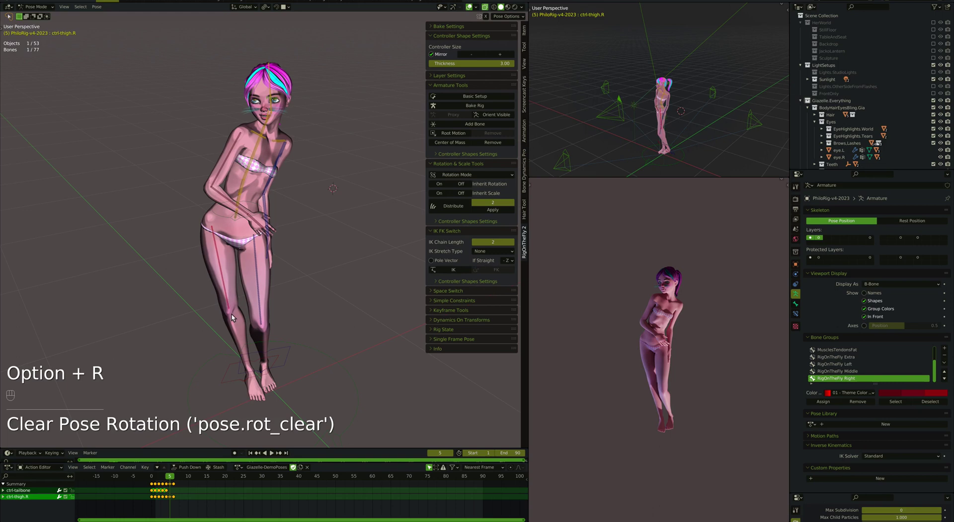
pyautogui.press('r')
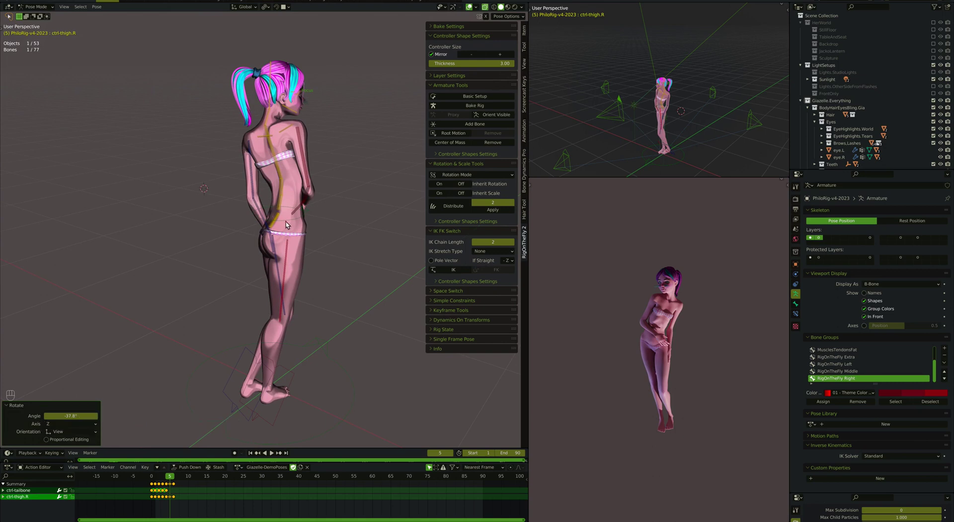
# Move ctrl-cog down along Z so the body settles onto the IK legs, then preview rendered.
pyautogui.click(288, 225)
pyautogui.press('g')
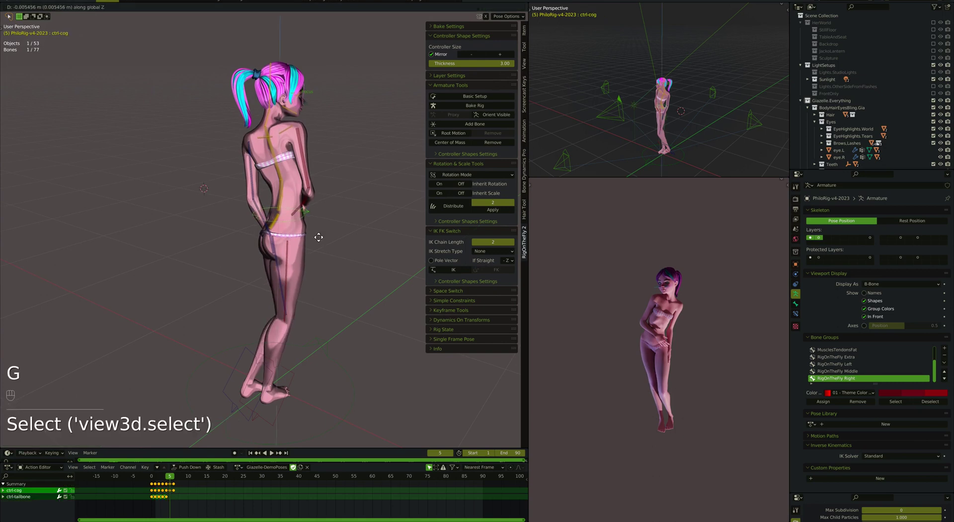
pyautogui.press('g')
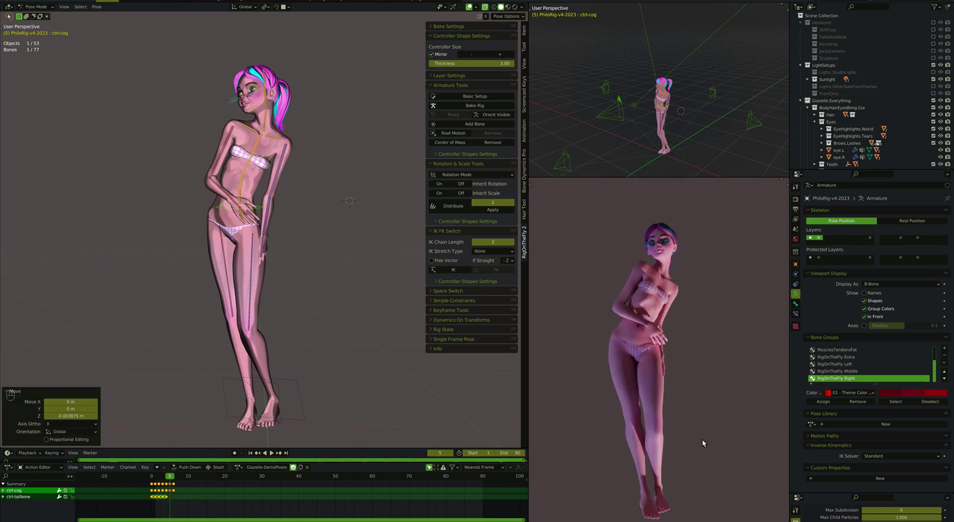
pyautogui.press('z')
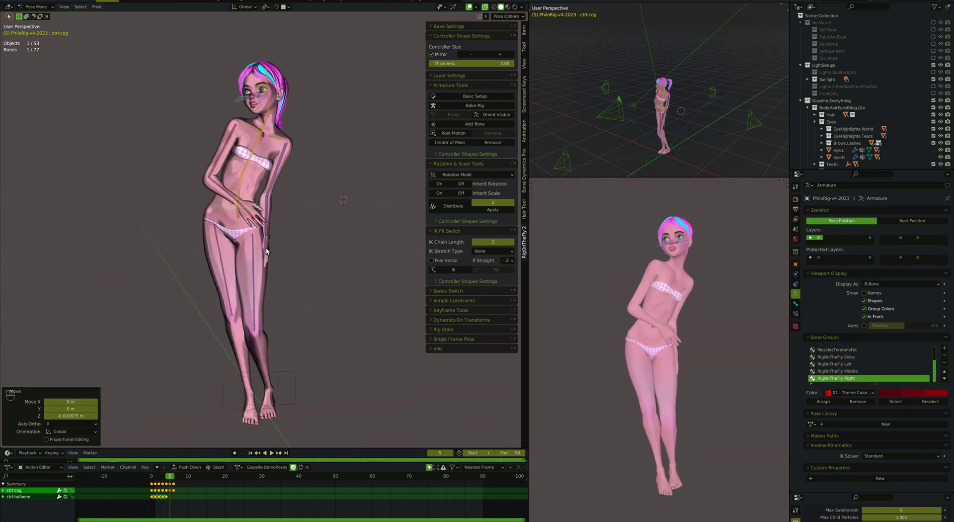
# Key all bones, switch the left arm to IK and move IK.ctrl-hand.L against her thigh.
pyautogui.press('a')
pyautogui.press('i')
pyautogui.click(269, 251)
pyautogui.moveTo(454, 272); pyautogui.dragTo(264, 289)
pyautogui.press('g')
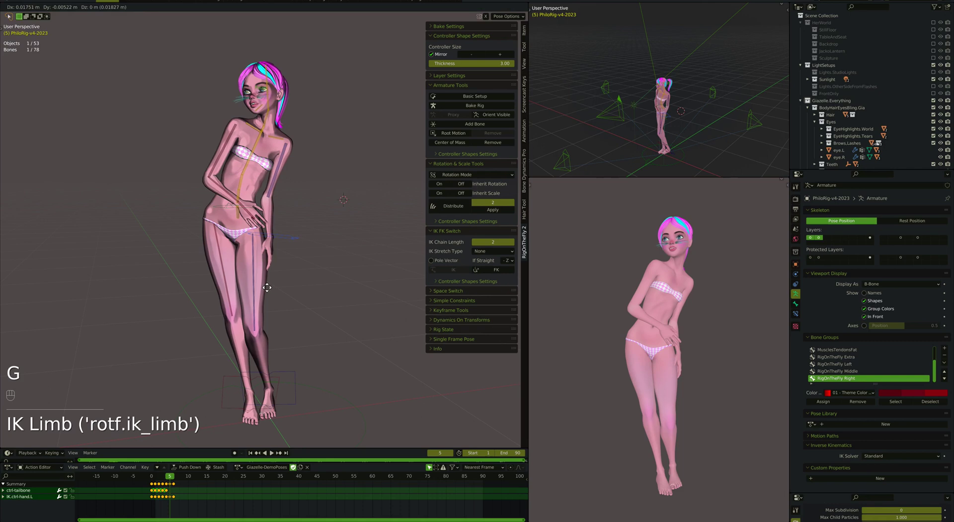
pyautogui.press('r')
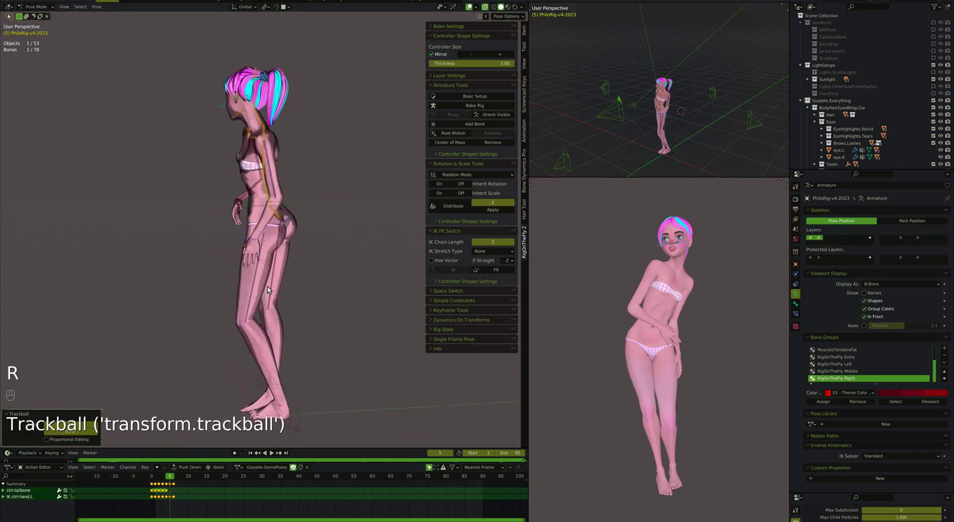
pyautogui.press('r')
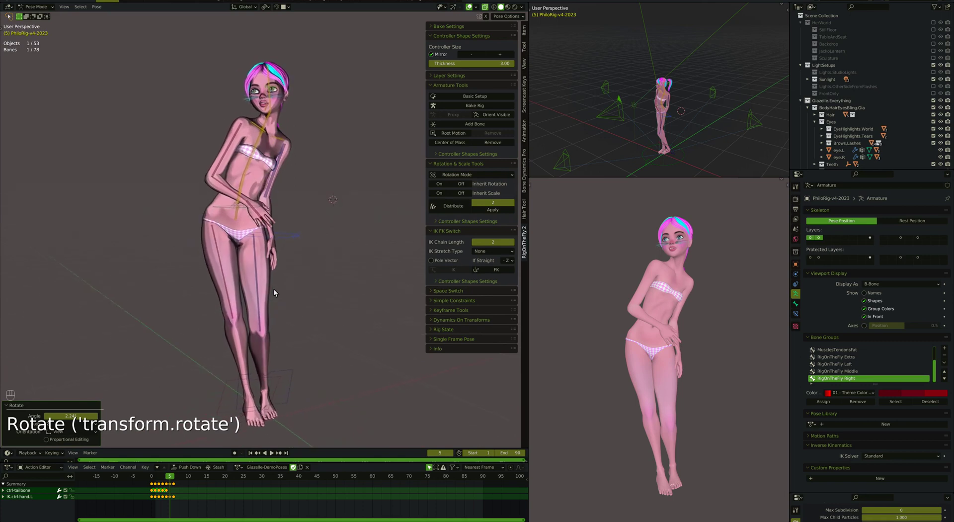
pyautogui.press('r')
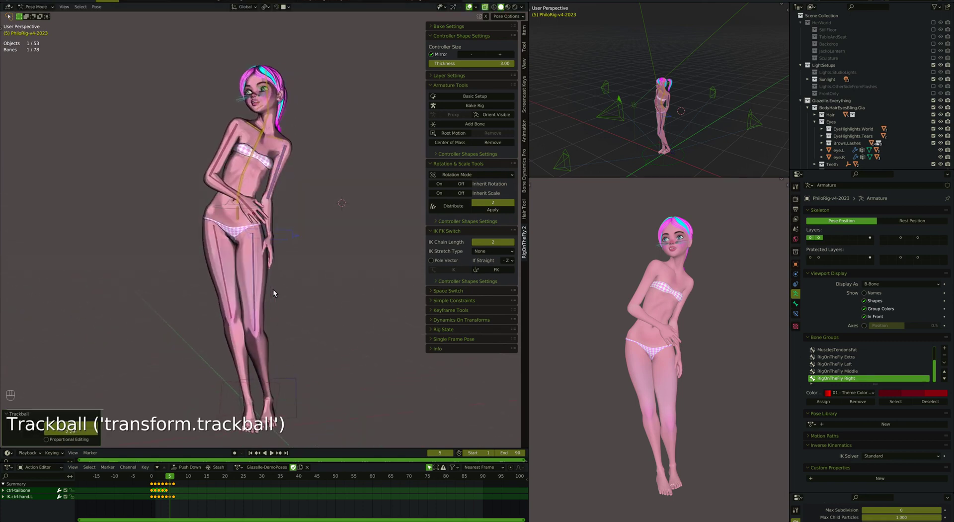
# Keyframe the whole pose and return the leg IK controllers to FK in the IK FK Switch panel.
pyautogui.press('a')
pyautogui.press('i')
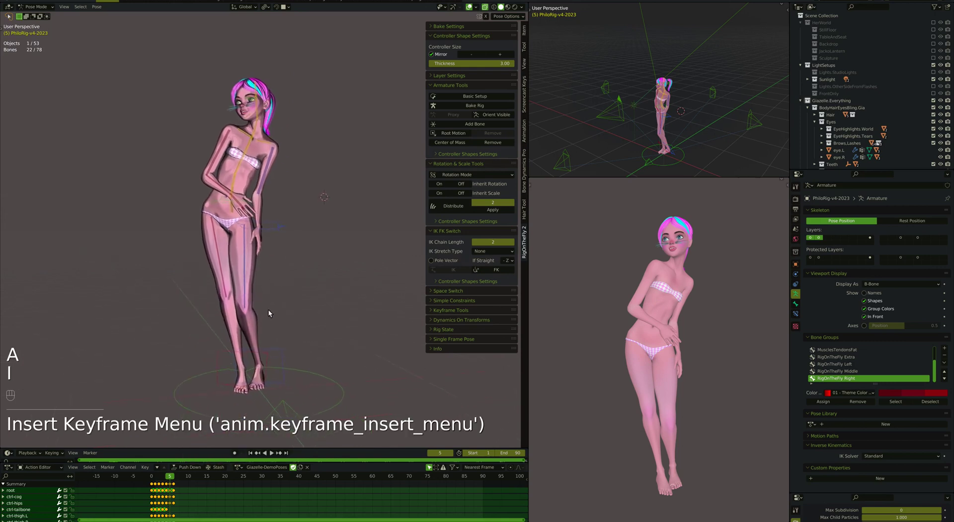
pyautogui.click(281, 352)
pyautogui.moveTo(270, 356); pyautogui.dragTo(409, 274)
pyautogui.moveTo(492, 276); pyautogui.dragTo(280, 250)
# Return IK.ctrl-hand.L to FK as well and save the file.
pyautogui.click(274, 231)
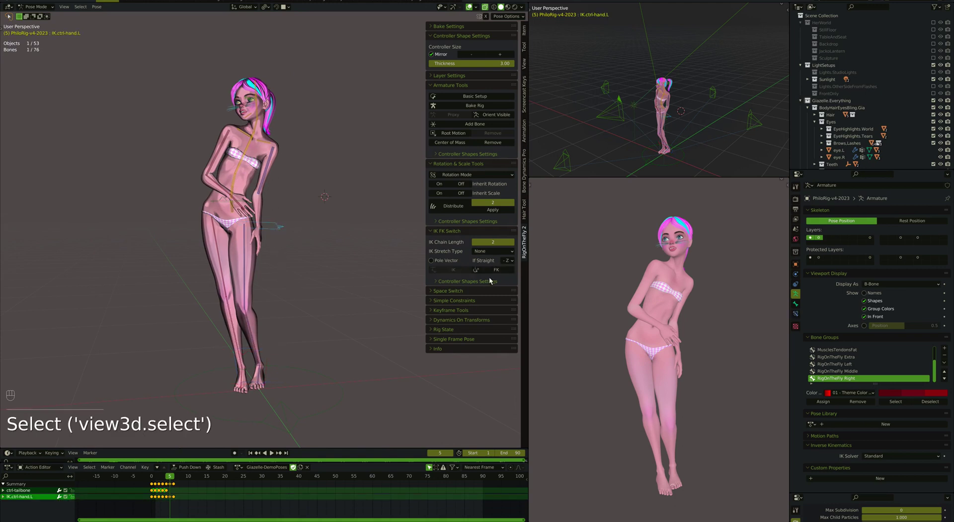
pyautogui.moveTo(499, 273); pyautogui.dragTo(281, 235)
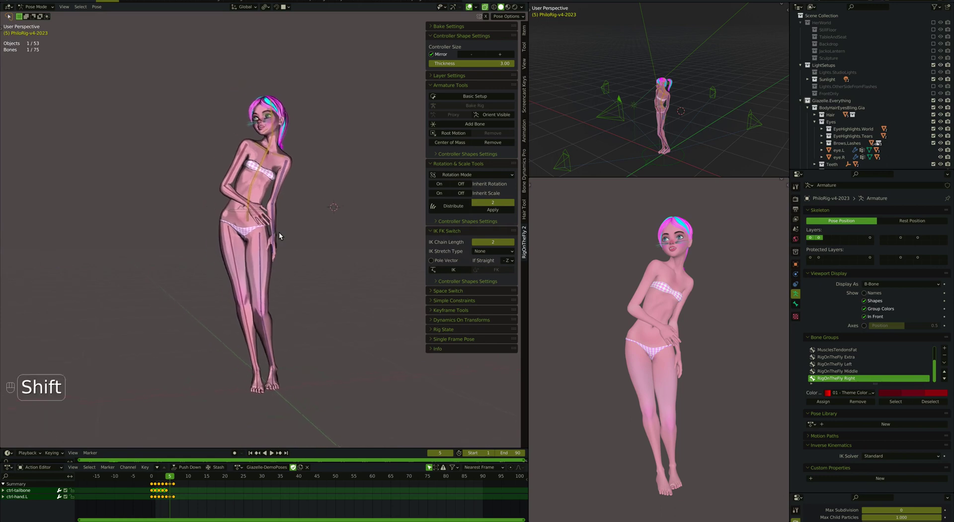
pyautogui.press('super+s')
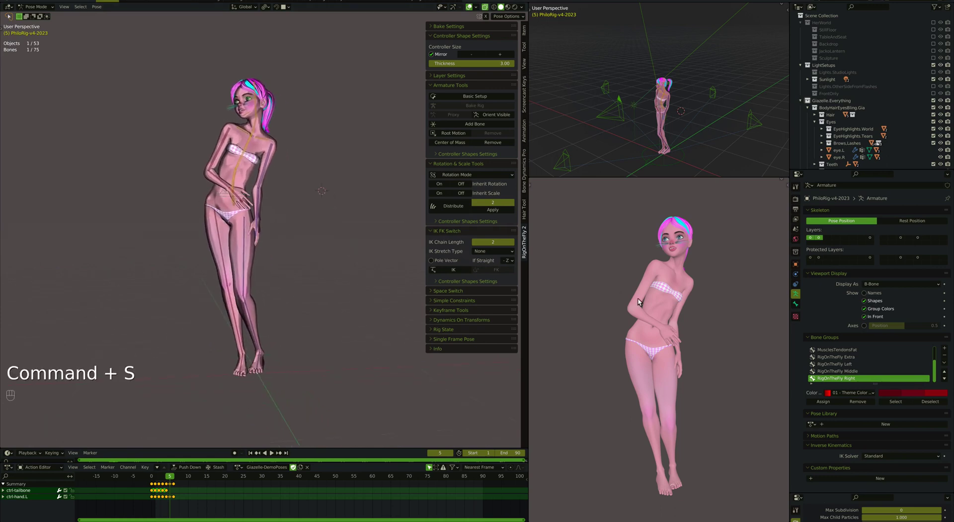